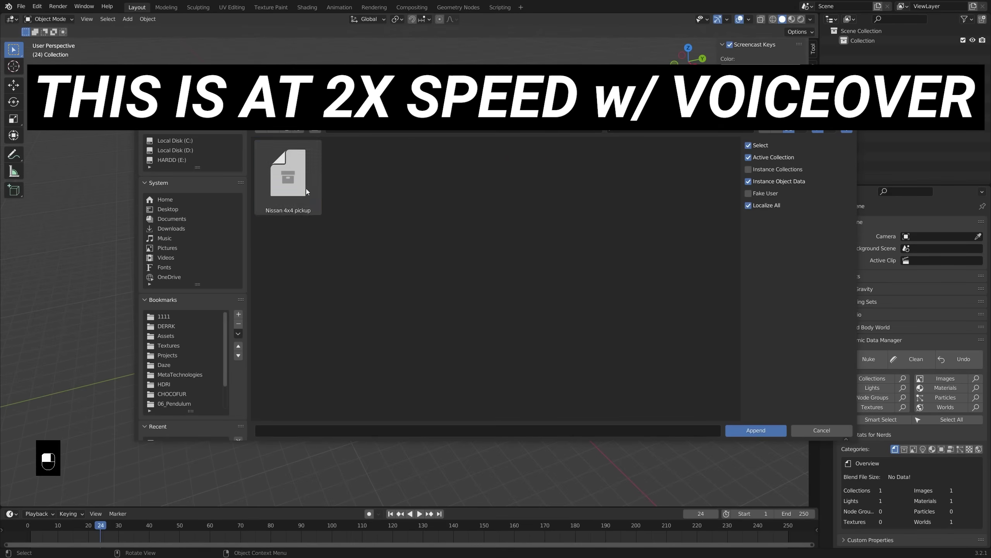
Step: Append the rigged Nissan 4x4 pickup collection from its .blend file into the scene
{"action": "left_click_drag", "start_coordinate": [310, 192], "coordinate": [568, 280]}
{"action": "middle_click", "coordinate": [495, 308]}
{"action": "left_click", "coordinate": [892, 76]}
{"action": "left_click_drag", "start_coordinate": [892, 76], "coordinate": [890, 151]}
{"action": "left_click", "coordinate": [890, 152]}
{"action": "middle_click", "coordinate": [890, 152]}
{"action": "key", "text": "x"}
{"action": "left_click_drag", "start_coordinate": [499, 263], "coordinate": [468, 320]}
Step: Test the rig's suspension, root and steering controls by grabbing bones in Pose Mode
{"action": "key", "text": "ctrl+Tab"}
{"action": "left_click", "coordinate": [438, 176]}
{"action": "key", "text": "g"}
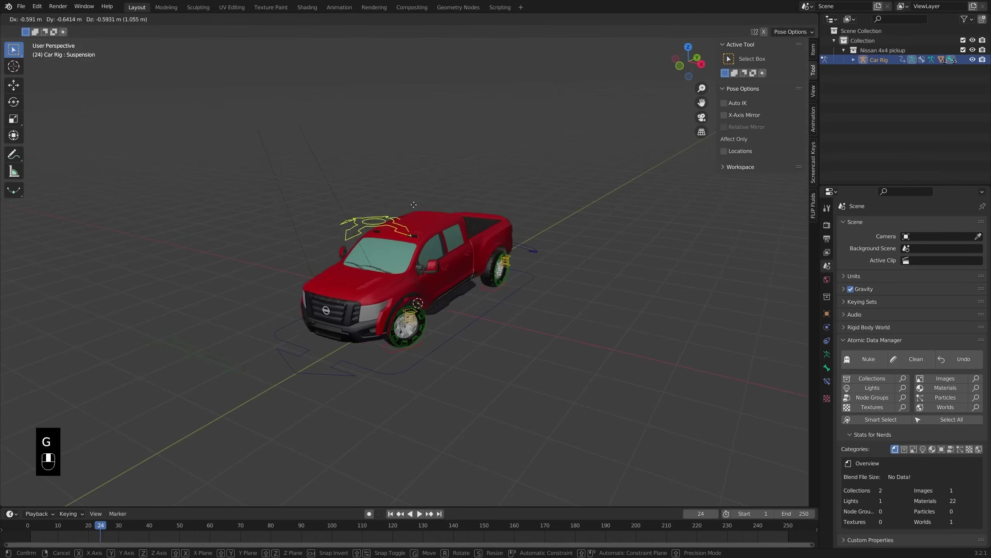
{"action": "left_click", "coordinate": [450, 335]}
{"action": "key", "text": "g"}
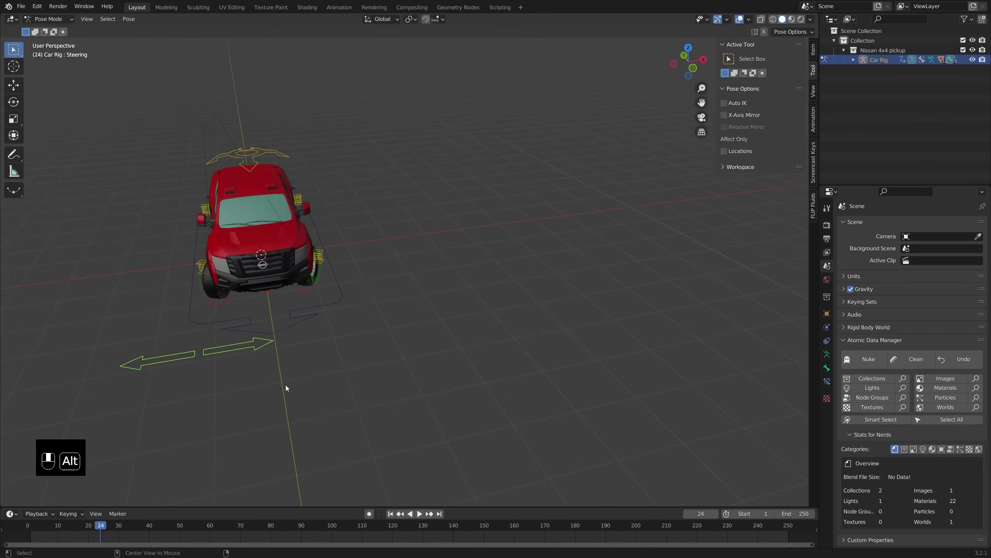
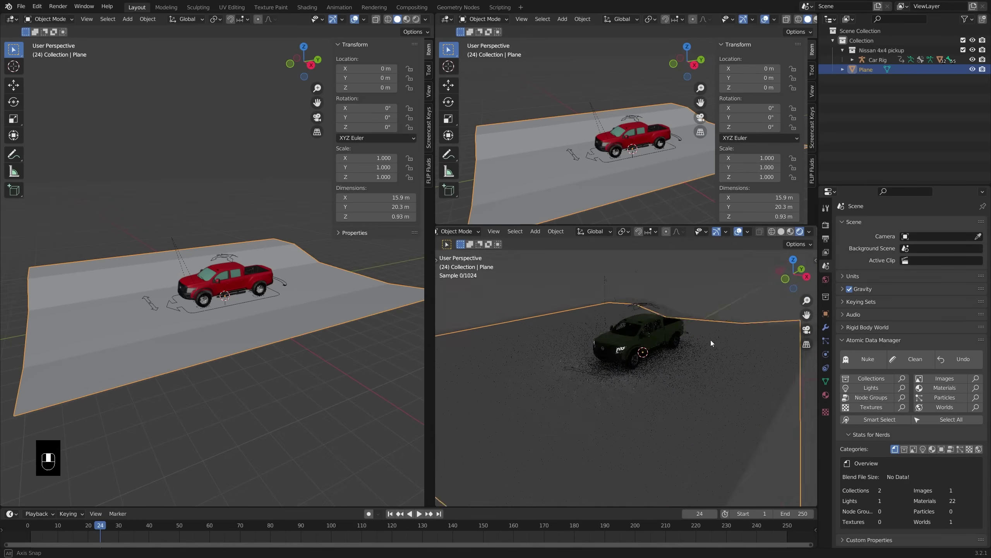
Step: Add a pivot empty and a camera beside the pickup and parent the camera to the empty
{"action": "left_click", "coordinate": [742, 235]}
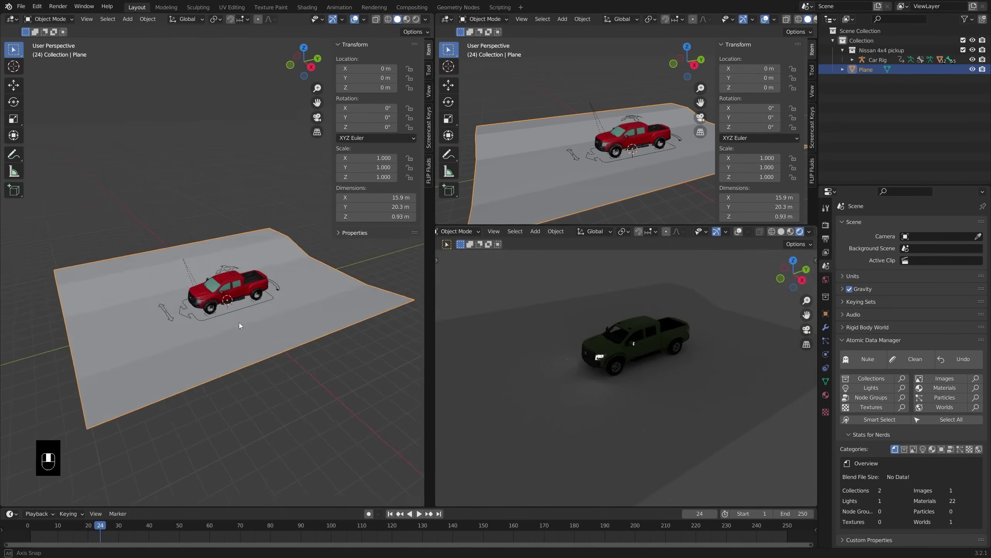
{"action": "key", "text": "shift+a"}
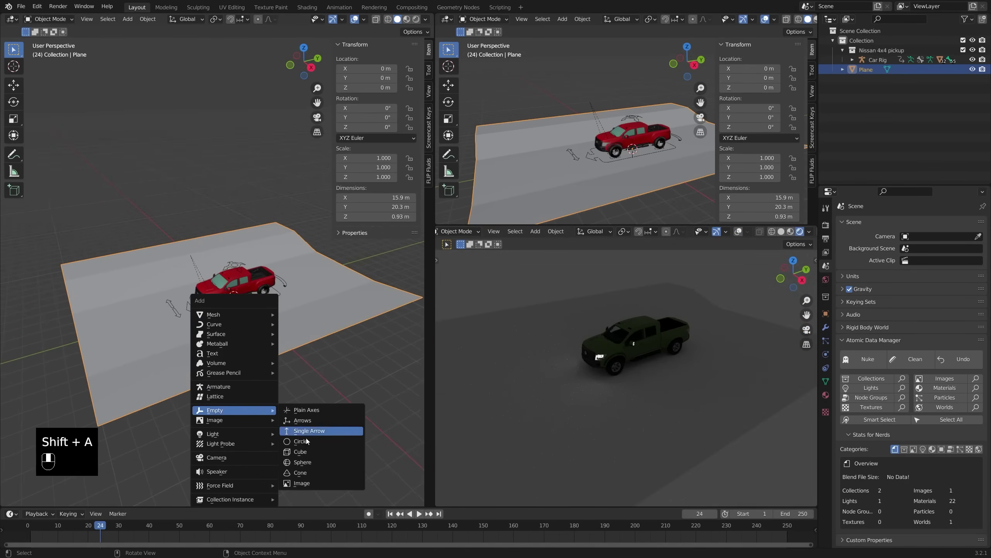
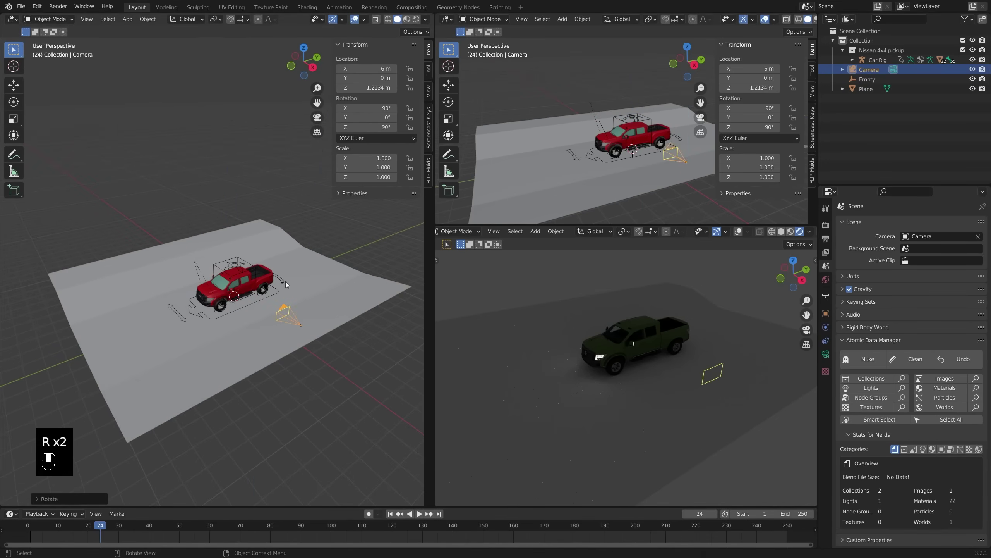
{"action": "left_click", "coordinate": [223, 265]}
{"action": "key", "text": "ctrl+p"}
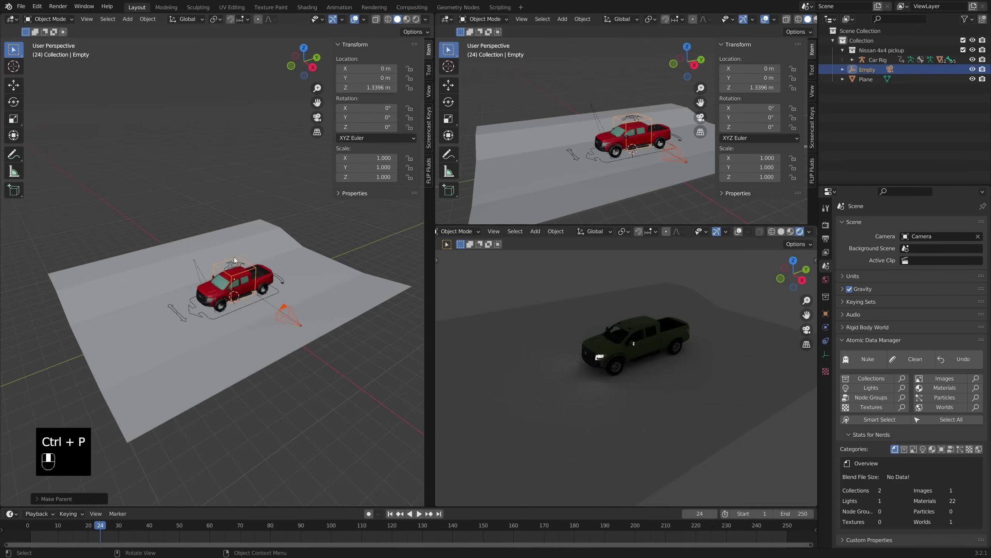
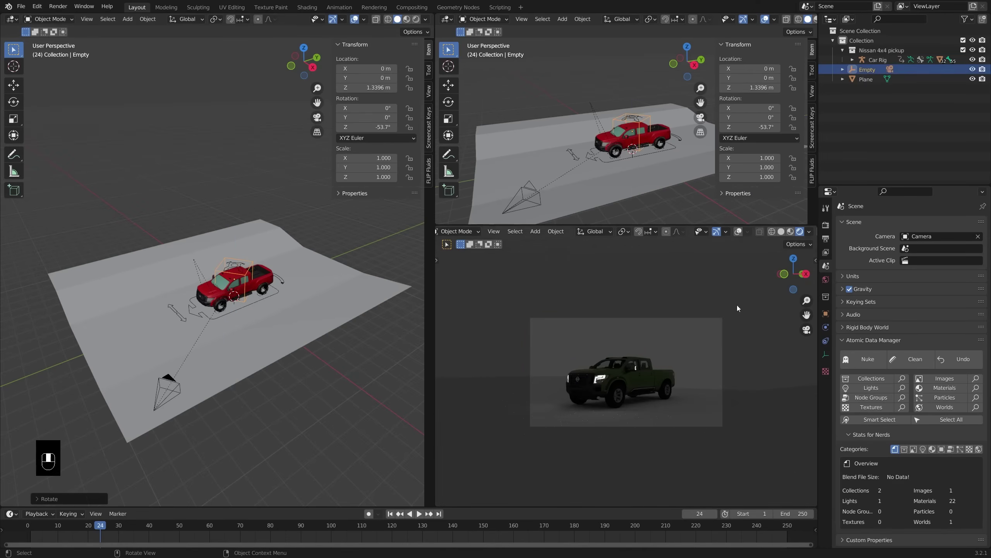
Step: Load the pink_sunrise_4k HDRI into the world's Environment Texture
{"action": "left_click_drag", "start_coordinate": [902, 286], "coordinate": [664, 363]}
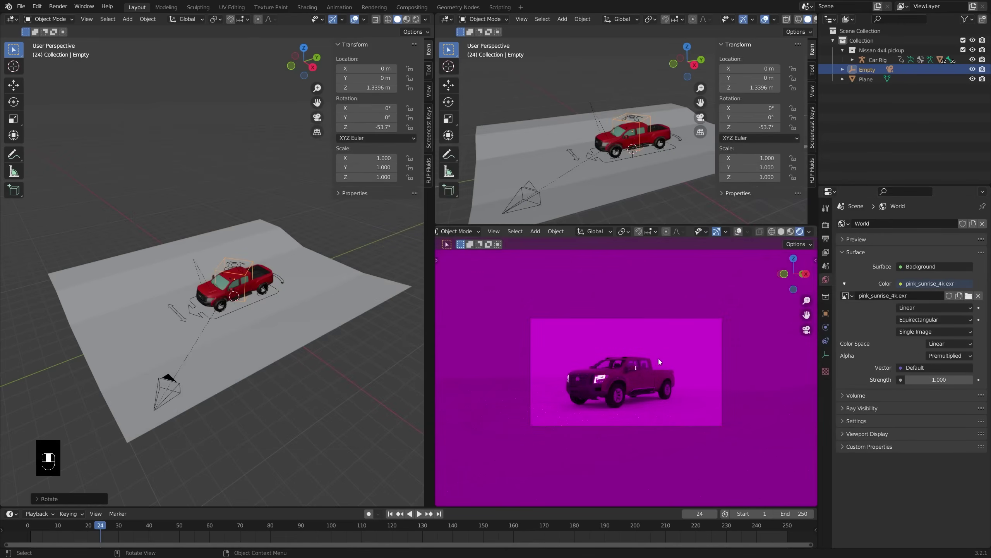
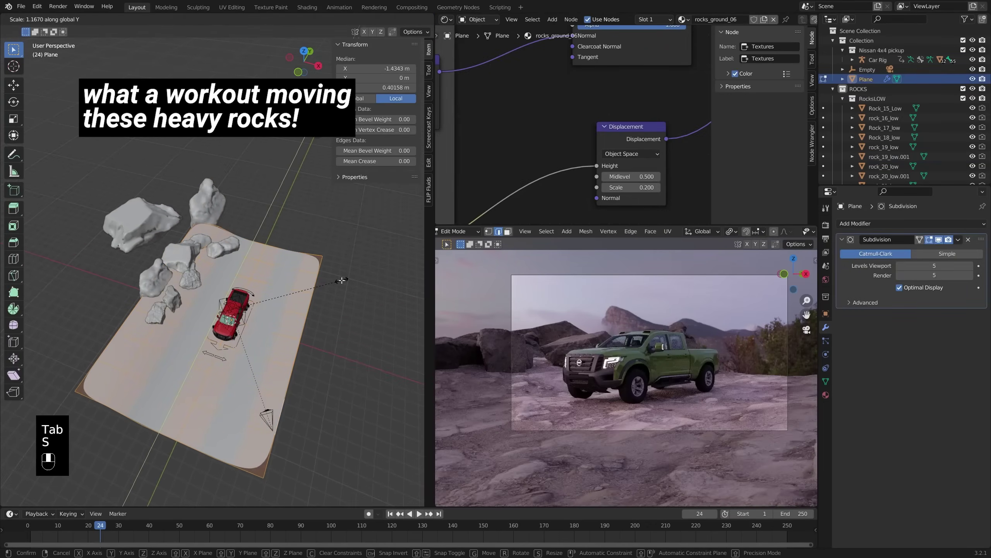
Step: UV-unwrap the ground plane and scale its UVs up so the rocky texture tiles finer
{"action": "key", "text": "Tab"}
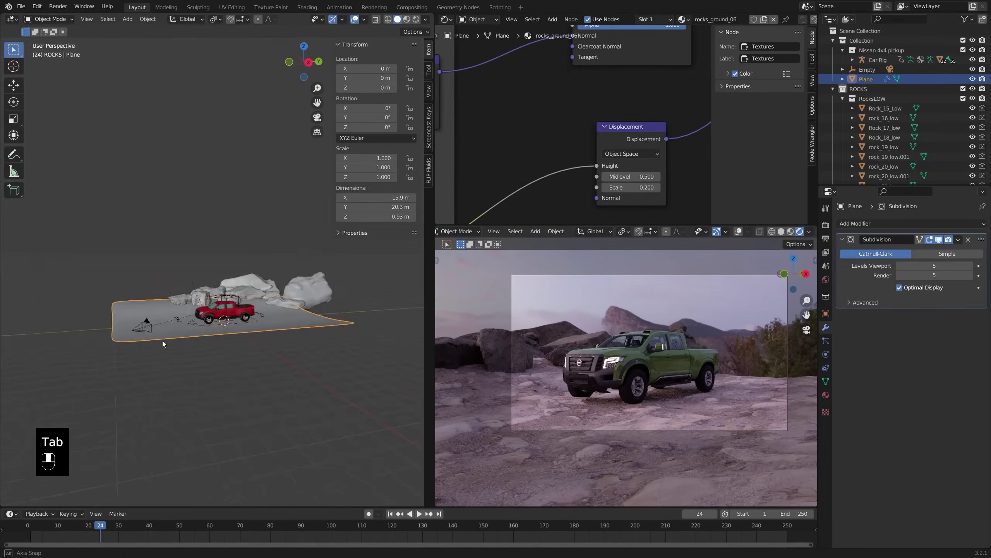
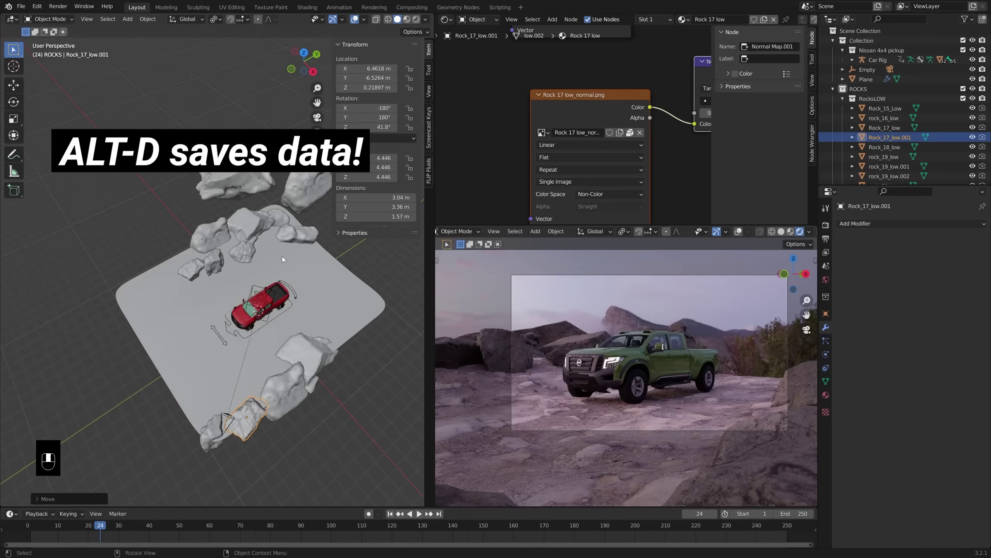
{"action": "key", "text": "Tab"}
{"action": "key", "text": "e"}
{"action": "key", "text": "a"}
{"action": "key", "text": "u"}
{"action": "left_click_drag", "start_coordinate": [452, 22], "coordinate": [481, 192]}
{"action": "key", "text": "a"}
{"action": "key", "text": "s"}
Step: Toggle in and out of Edit Mode to check the plane's tiling and adjust the view
{"action": "key", "text": "Tab"}
{"action": "key", "text": "Tab"}
{"action": "key", "text": "Tab"}
{"action": "key", "text": "Tab"}
{"action": "left_click_drag", "start_coordinate": [538, 362], "coordinate": [608, 358]}
{"action": "left_click_drag", "start_coordinate": [608, 357], "coordinate": [629, 348]}
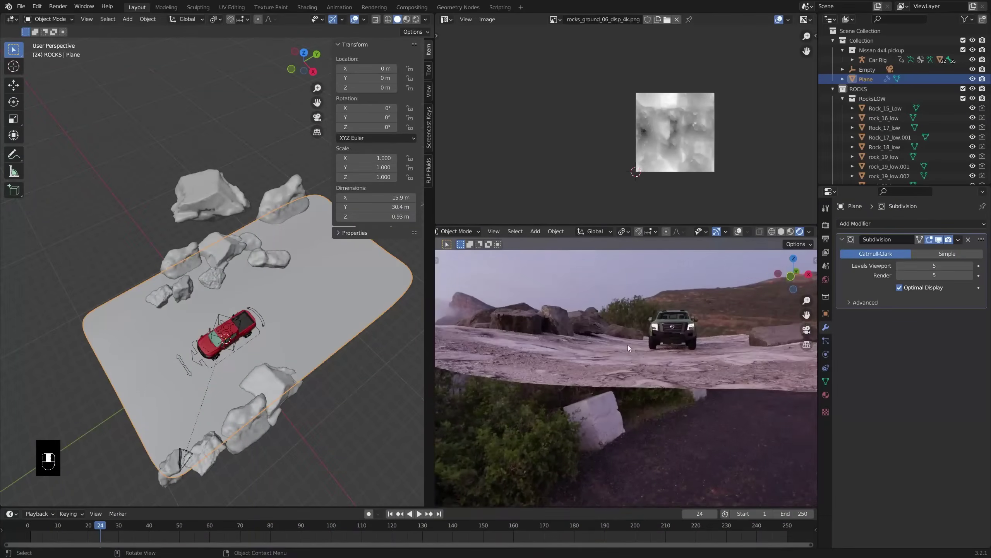
Step: Return the rendered preview to the camera's framing of the pickup
{"action": "key", "text": "KP_0"}
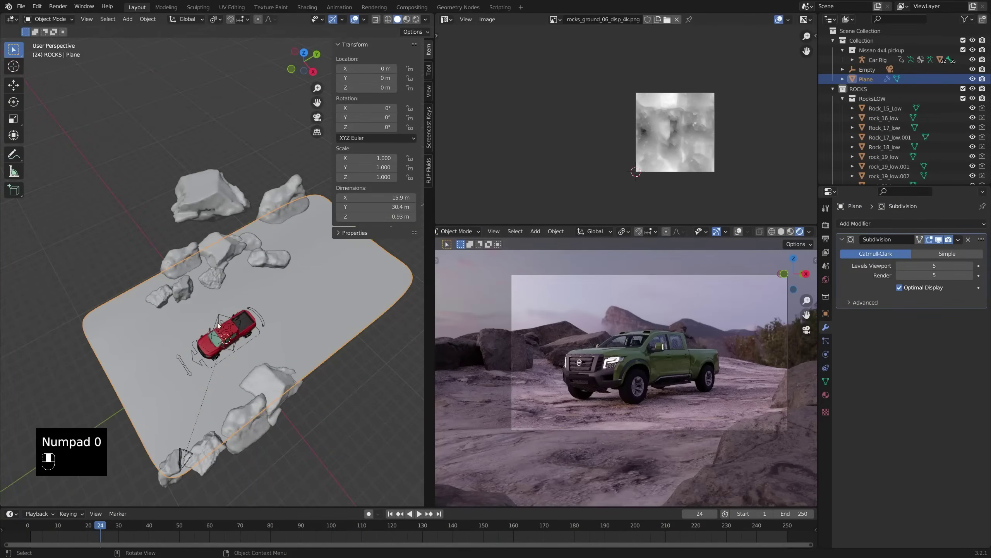
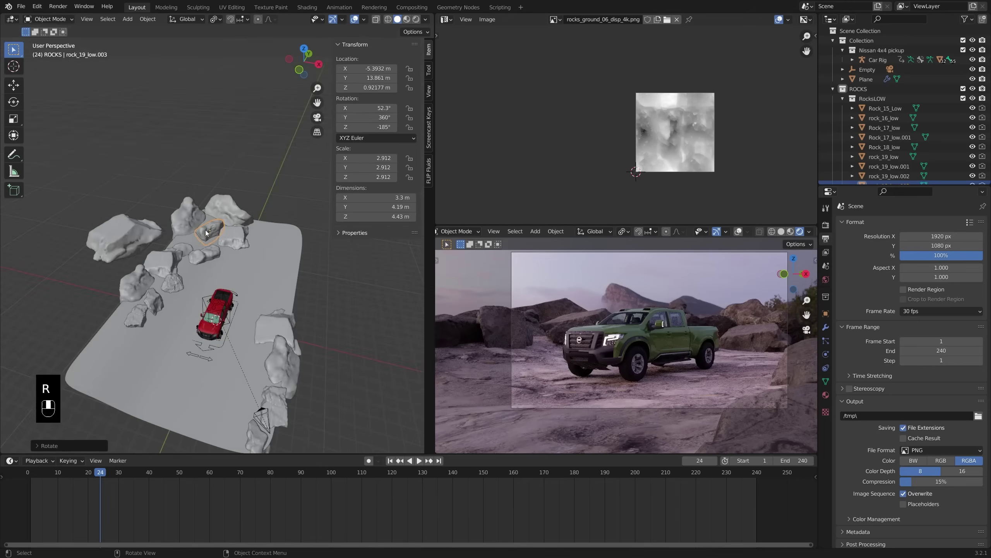
Step: Select the car rig and play back its forward-drive animation to review it
{"action": "left_click", "coordinate": [220, 235]}
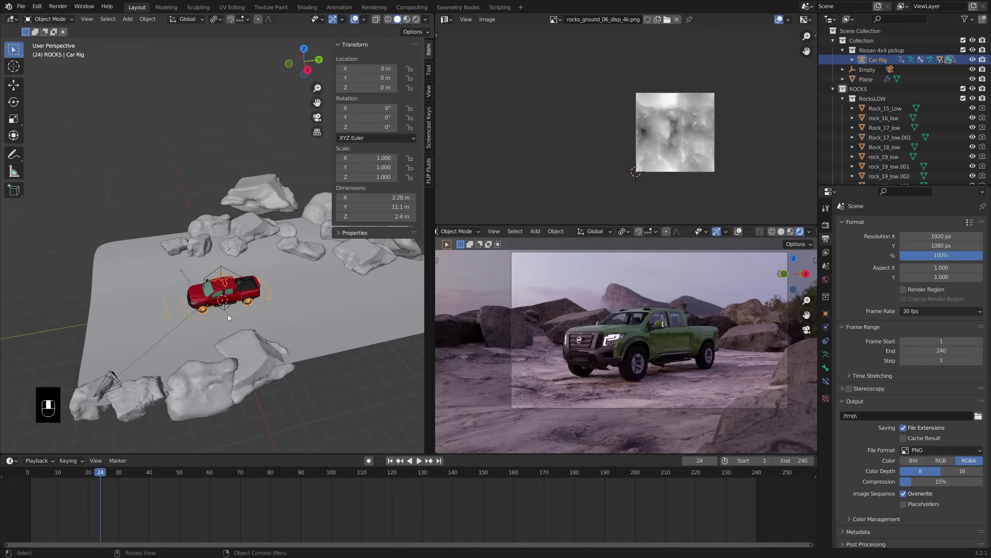
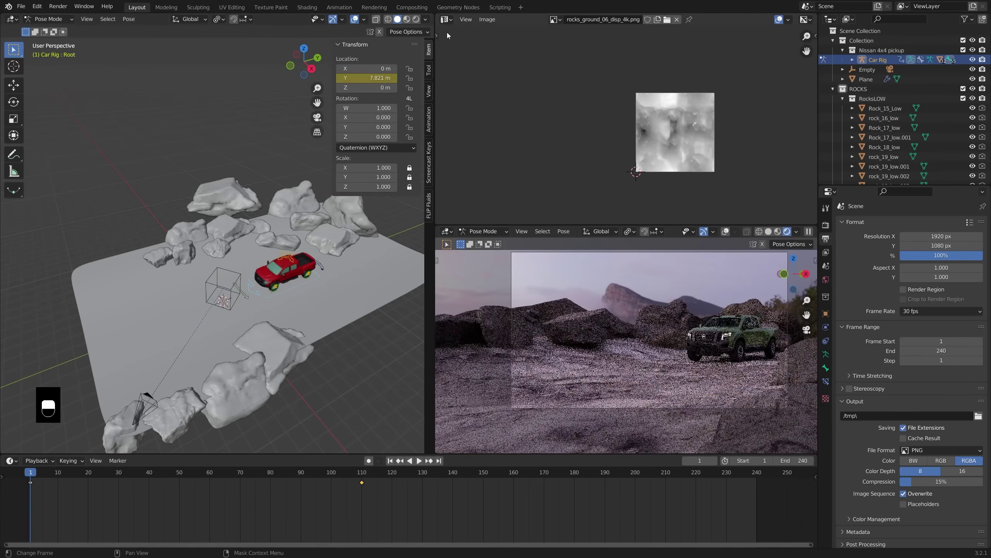
{"action": "left_click", "coordinate": [451, 27]}
{"action": "key", "text": "space"}
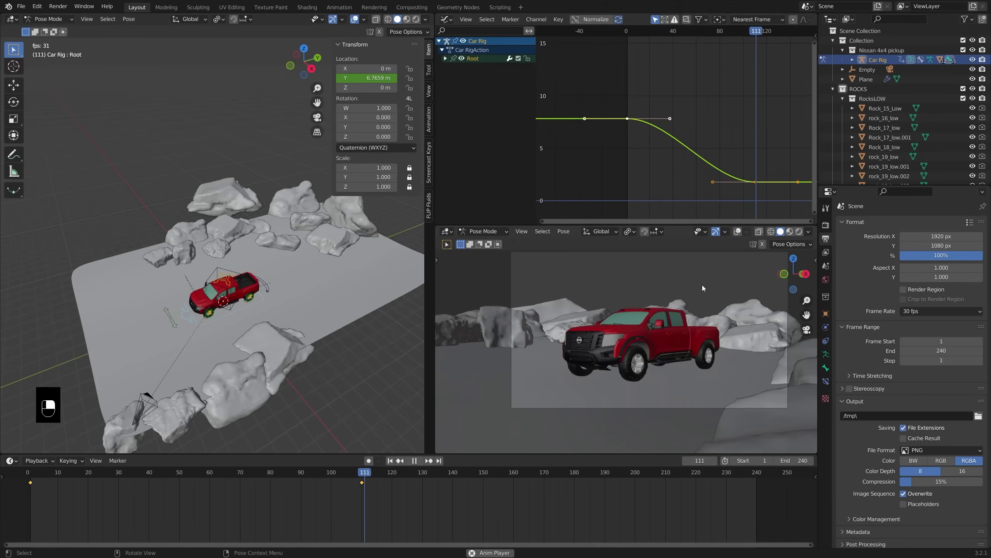
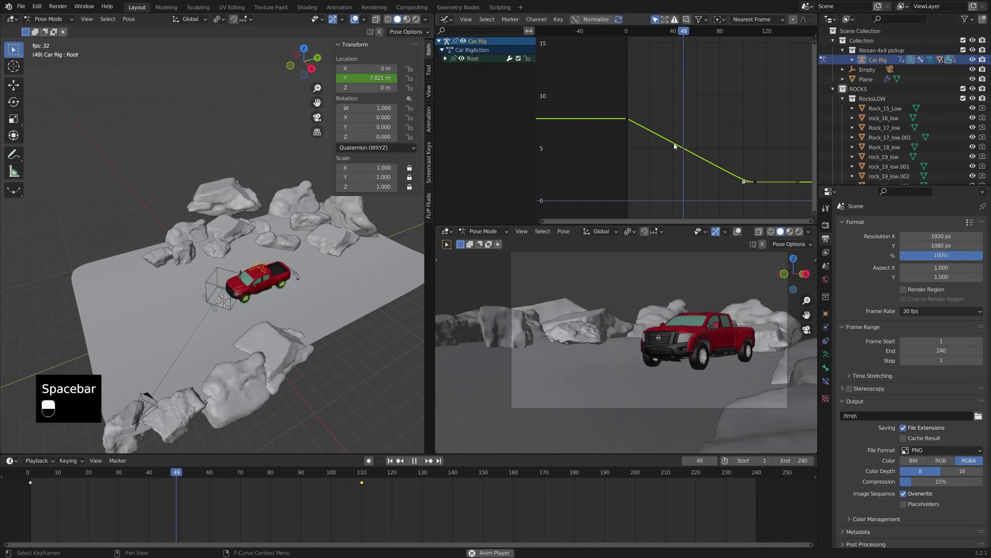
{"action": "key", "text": "space"}
Step: Reshape the Root Y Location F-curve handles so the truck glides to a halt around frame 120
{"action": "left_click_drag", "start_coordinate": [668, 156], "coordinate": [631, 120]}
{"action": "left_click_drag", "start_coordinate": [669, 155], "coordinate": [629, 38]}
{"action": "key", "text": "g"}
{"action": "middle_click", "coordinate": [751, 155]}
{"action": "right_click", "coordinate": [751, 156]}
{"action": "key", "text": "g"}
{"action": "middle_click", "coordinate": [629, 38]}
{"action": "right_click", "coordinate": [629, 37]}
{"action": "key", "text": "space"}
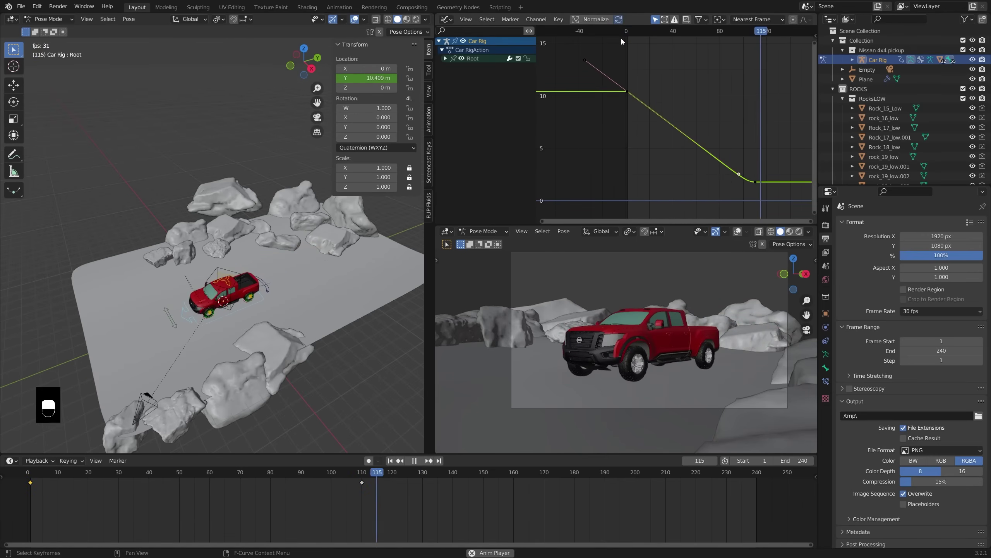
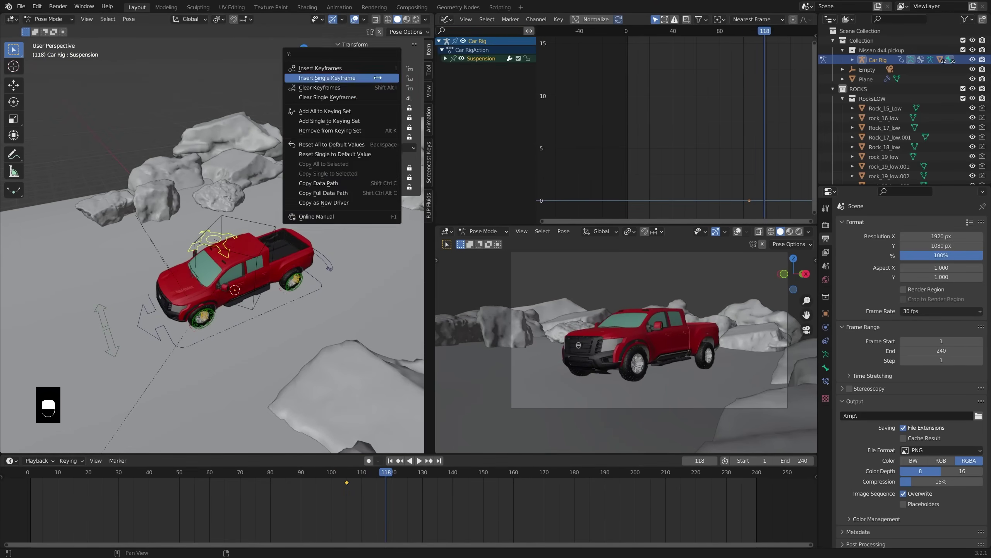
Step: Select the Suspension bone's keys and duplicate a keyframe to start the downward dip
{"action": "key", "text": "a"}
{"action": "left_click_drag", "start_coordinate": [599, 17], "coordinate": [580, 32]}
{"action": "key", "text": "a"}
{"action": "key", "text": "space"}
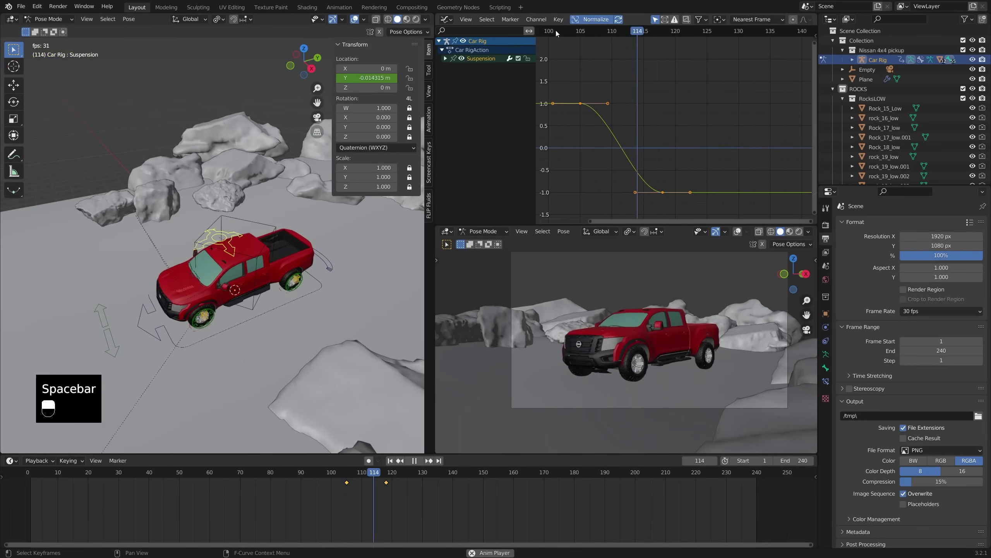
{"action": "key", "text": "space"}
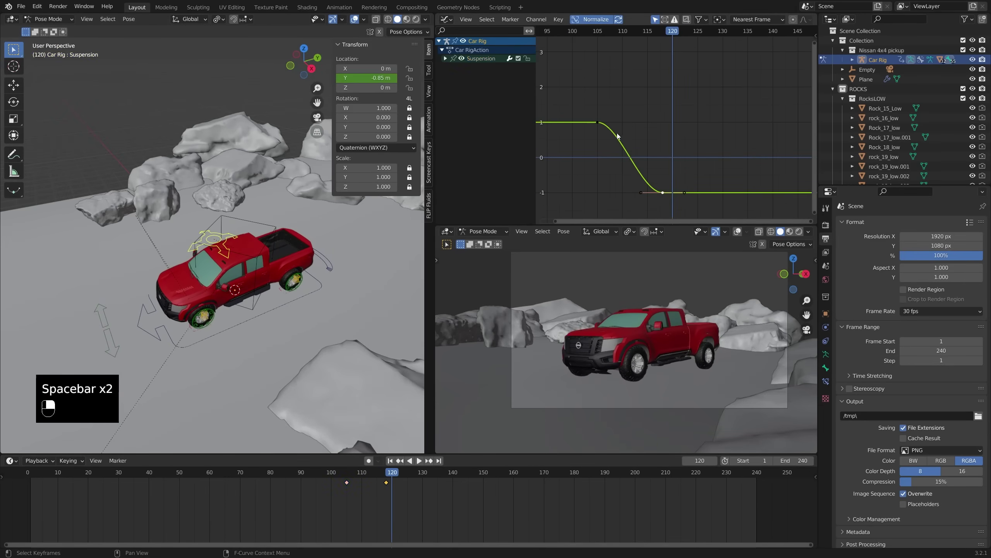
{"action": "left_click", "coordinate": [617, 141]}
{"action": "left_click_drag", "start_coordinate": [585, 139], "coordinate": [624, 179]}
{"action": "key", "text": "shift+d"}
{"action": "middle_click", "coordinate": [624, 179]}
{"action": "left_click_drag", "start_coordinate": [624, 179], "coordinate": [626, 35]}
{"action": "left_click_drag", "start_coordinate": [626, 35], "coordinate": [619, 180]}
{"action": "key", "text": "space"}
Step: Duplicate and place further keyframes forming the rebound overshoot after the dip
{"action": "left_click", "coordinate": [619, 180]}
{"action": "middle_click", "coordinate": [622, 178]}
{"action": "left_click_drag", "start_coordinate": [625, 179], "coordinate": [561, 35]}
{"action": "key", "text": "shift+d"}
{"action": "left_click_drag", "start_coordinate": [561, 35], "coordinate": [707, 135]}
{"action": "key", "text": "space"}
{"action": "key", "text": "shift+d"}
{"action": "key", "text": "space"}
{"action": "left_click", "coordinate": [707, 135]}
{"action": "key", "text": "g"}
{"action": "left_click", "coordinate": [700, 136]}
{"action": "middle_click", "coordinate": [679, 137]}
Step: Nudge the keyframes into a settling curve and play back to check the bounce
{"action": "left_click_drag", "start_coordinate": [679, 137], "coordinate": [580, 34]}
{"action": "key", "text": "g"}
{"action": "key", "text": "g"}
{"action": "key", "text": "g"}
{"action": "left_click_drag", "start_coordinate": [580, 34], "coordinate": [666, 122]}
{"action": "key", "text": "space"}
{"action": "key", "text": "space"}
{"action": "left_click_drag", "start_coordinate": [666, 122], "coordinate": [597, 35]}
{"action": "key", "text": "g"}
{"action": "middle_click", "coordinate": [597, 35]}
{"action": "key", "text": "space"}
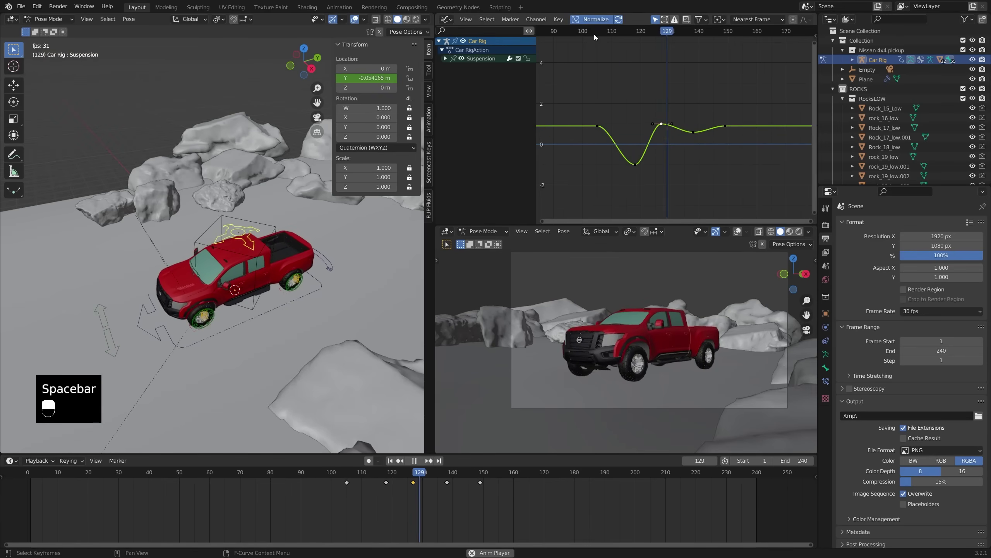
{"action": "key", "text": "space"}
Step: Fine-tune individual suspension keys' timing and height, replaying after each tweak
{"action": "double_click", "coordinate": [643, 166]}
{"action": "key", "text": "g"}
{"action": "key", "text": "space"}
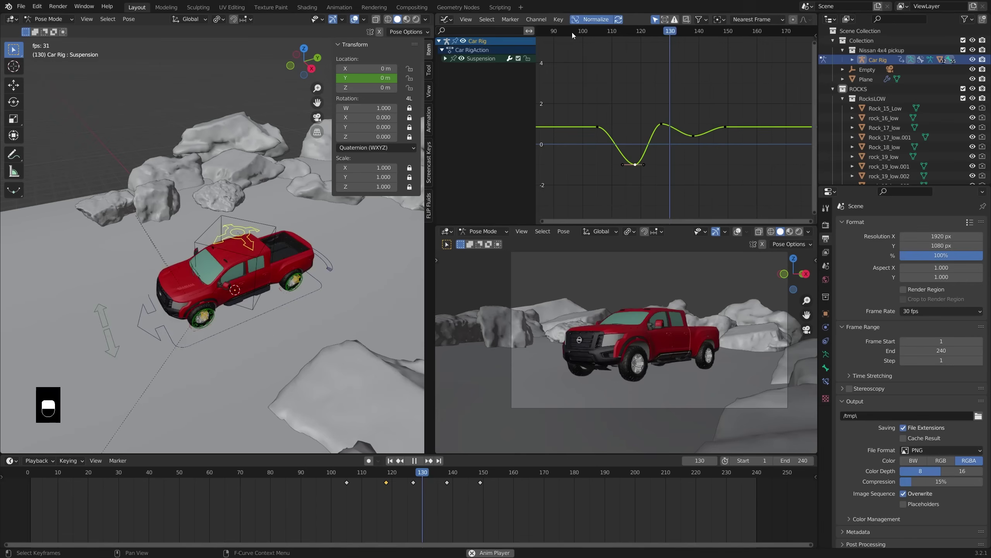
{"action": "left_click", "coordinate": [551, 40]}
{"action": "key", "text": "space"}
{"action": "left_click", "coordinate": [603, 129]}
{"action": "key", "text": "g"}
{"action": "middle_click", "coordinate": [571, 37]}
{"action": "right_click", "coordinate": [571, 38]}
{"action": "key", "text": "space"}
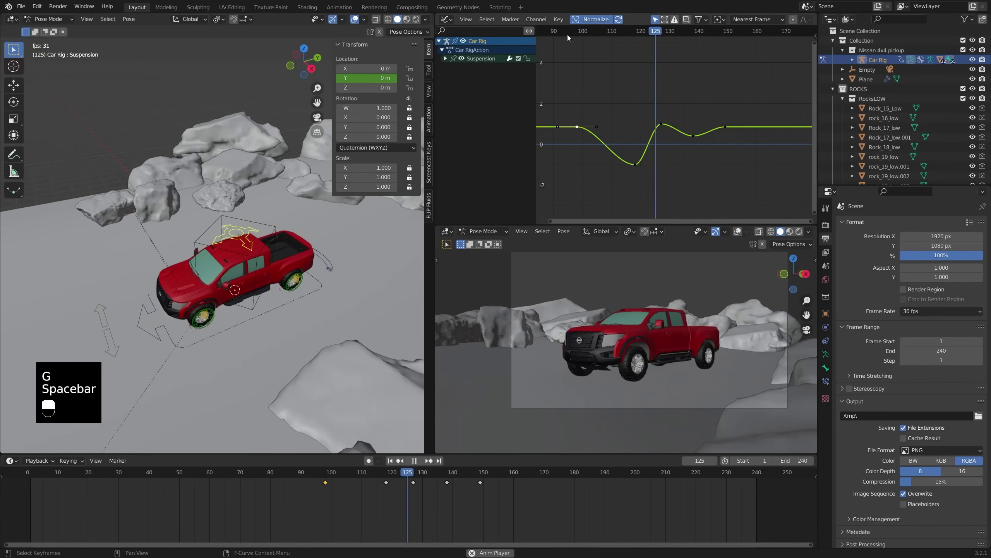
Step: Finish smoothing the suspension settle and select a wheel damper bone next
{"action": "left_click_drag", "start_coordinate": [572, 38], "coordinate": [643, 167]}
{"action": "key", "text": "space"}
{"action": "left_click_drag", "start_coordinate": [643, 168], "coordinate": [570, 34]}
{"action": "key", "text": "g"}
{"action": "key", "text": "g"}
{"action": "key", "text": "space"}
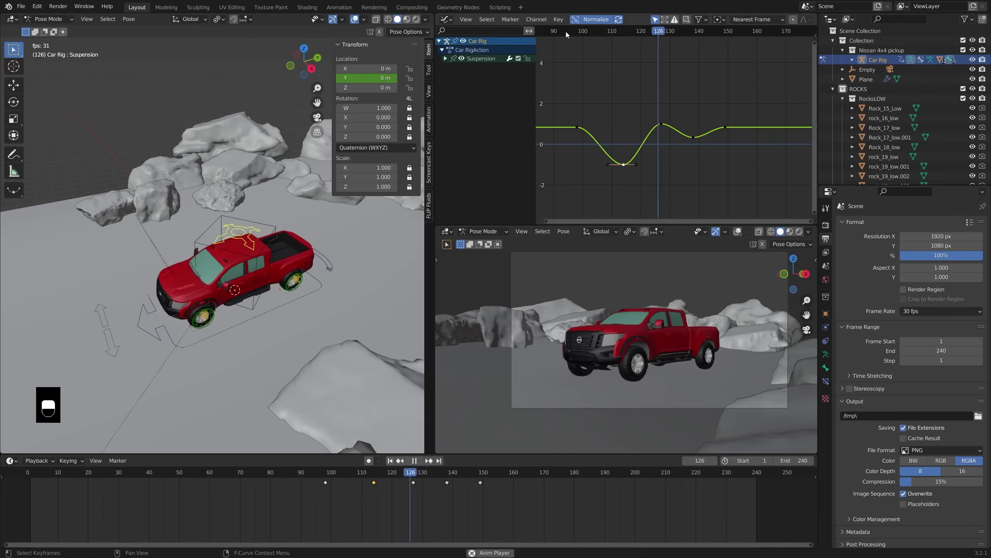
{"action": "middle_click", "coordinate": [569, 33]}
{"action": "key", "text": "space"}
{"action": "left_click_drag", "start_coordinate": [206, 311], "coordinate": [208, 335]}
Step: Move the WheelDamper.Ft.L bone and keyframe its Z location into a bounce curve
{"action": "key", "text": "g"}
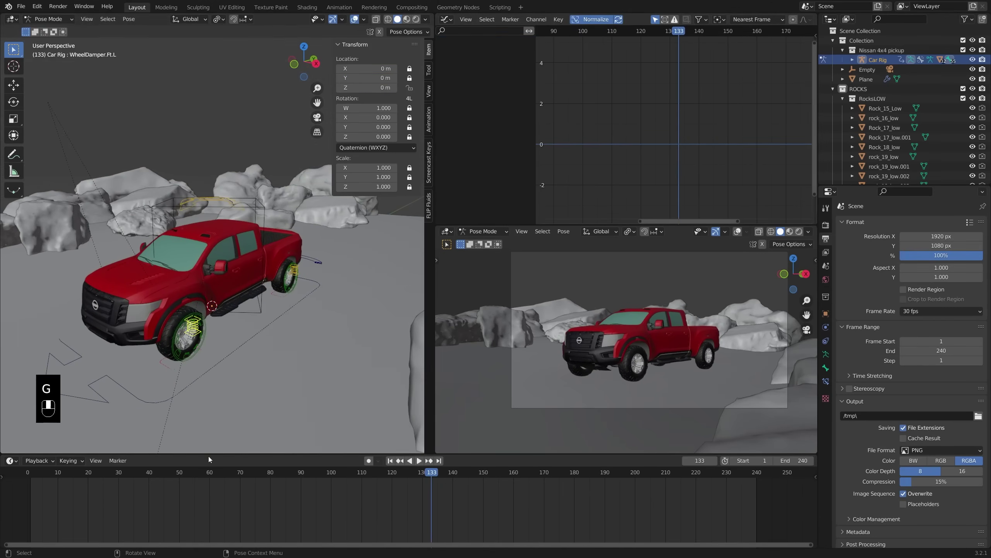
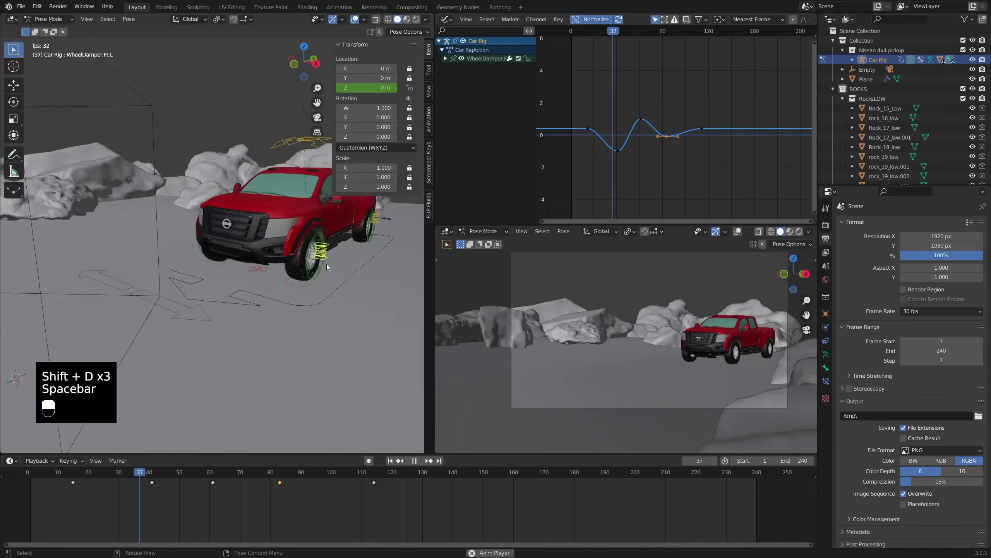
{"action": "left_click_drag", "start_coordinate": [723, 339], "coordinate": [120, 480]}
{"action": "middle_click", "coordinate": [116, 476]}
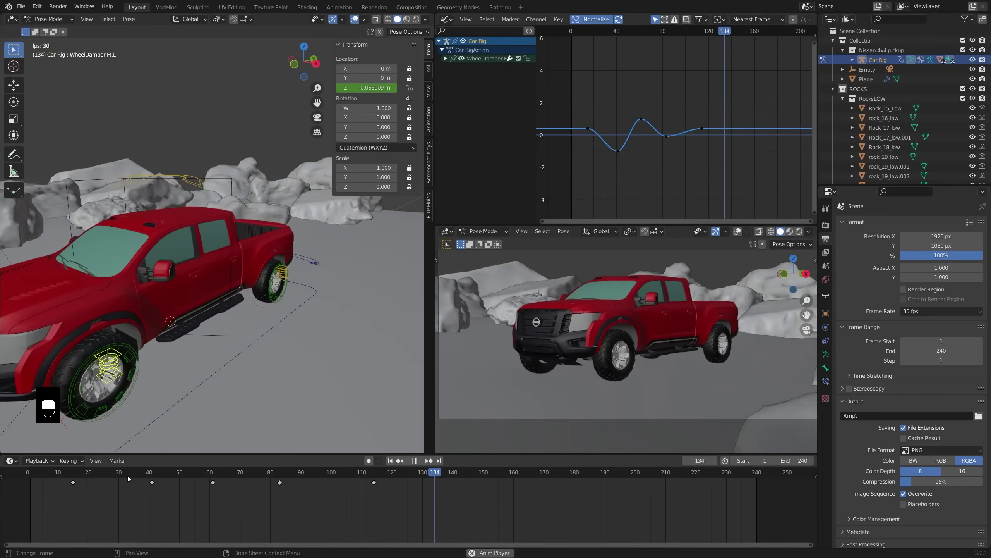
{"action": "left_click_drag", "start_coordinate": [201, 375], "coordinate": [215, 264]}
{"action": "key", "text": "space"}
{"action": "left_click", "coordinate": [215, 265]}
{"action": "middle_click", "coordinate": [211, 270]}
Step: Play back the damper bounce, save the project with Ctrl+S and scrub the timeline
{"action": "left_click", "coordinate": [211, 270]}
{"action": "middle_click", "coordinate": [212, 270]}
{"action": "left_click_drag", "start_coordinate": [211, 270], "coordinate": [217, 275]}
{"action": "key", "text": "ctrl+Tab"}
{"action": "left_click", "coordinate": [215, 267]}
{"action": "middle_click", "coordinate": [216, 266]}
{"action": "right_click", "coordinate": [216, 266]}
{"action": "key", "text": "ctrl+s"}
{"action": "left_click", "coordinate": [216, 267]}
{"action": "left_click_drag", "start_coordinate": [258, 264], "coordinate": [180, 479]}
{"action": "left_click_drag", "start_coordinate": [35, 476], "coordinate": [179, 479]}
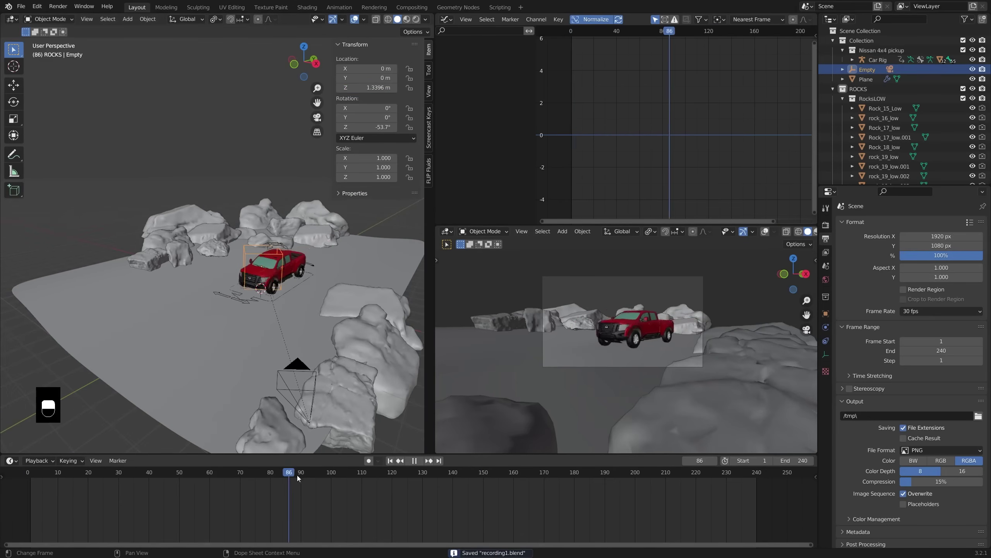
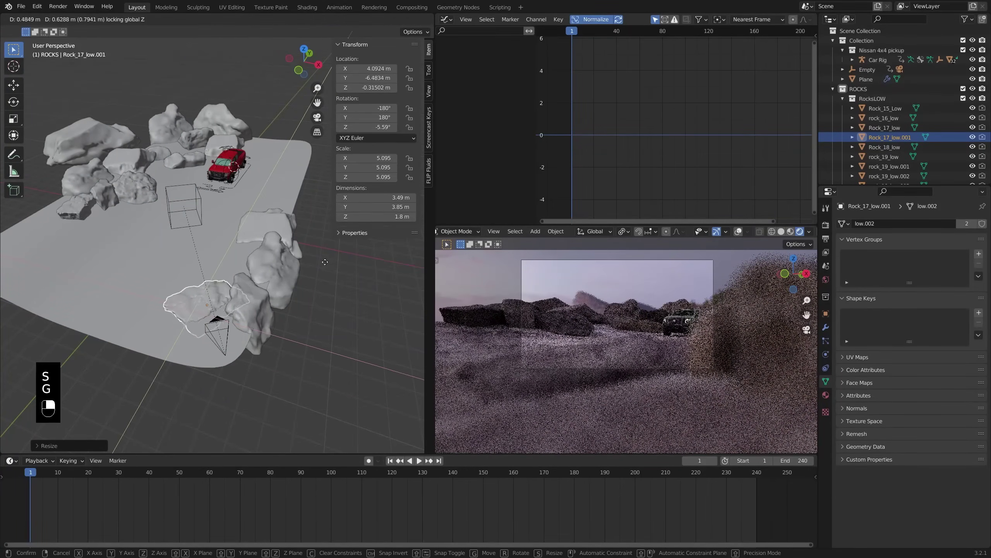
Step: Set the Empty's rotation keys to Linear interpolation and duplicate it as Empty.001
{"action": "middle_click", "coordinate": [86, 217]}
{"action": "right_click", "coordinate": [86, 217]}
{"action": "key", "text": "s"}
{"action": "key", "text": "g"}
{"action": "key", "text": "r"}
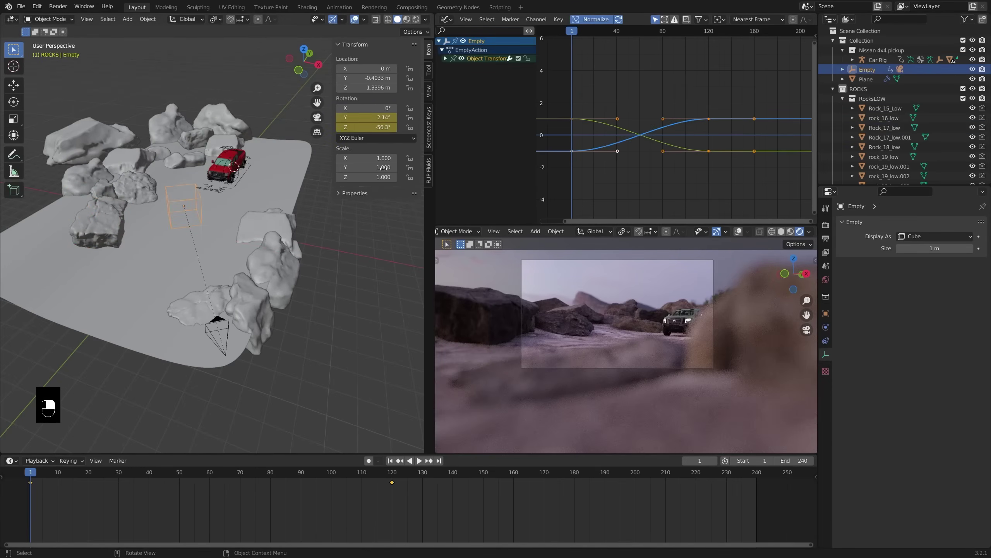
{"action": "key", "text": "a"}
{"action": "key", "text": "t"}
{"action": "key", "text": "space"}
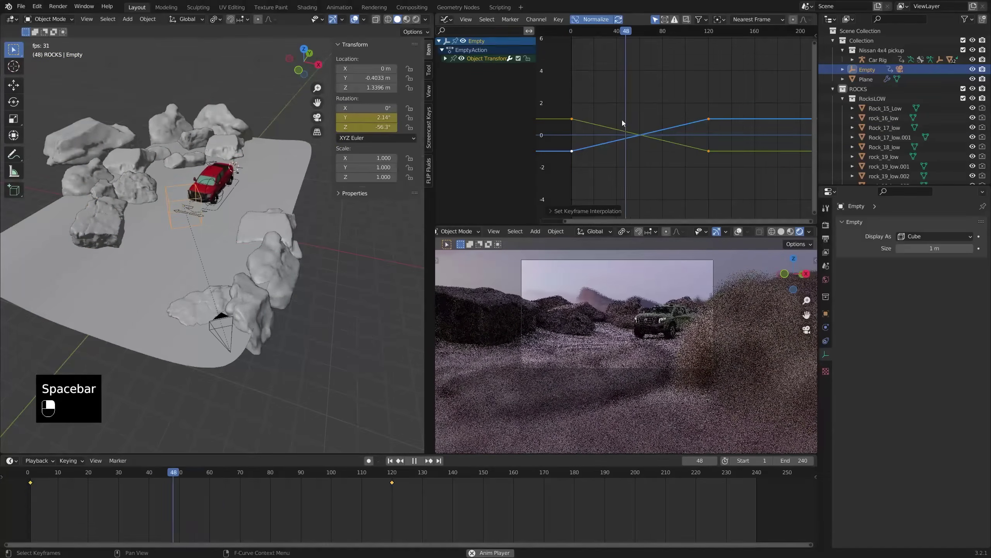
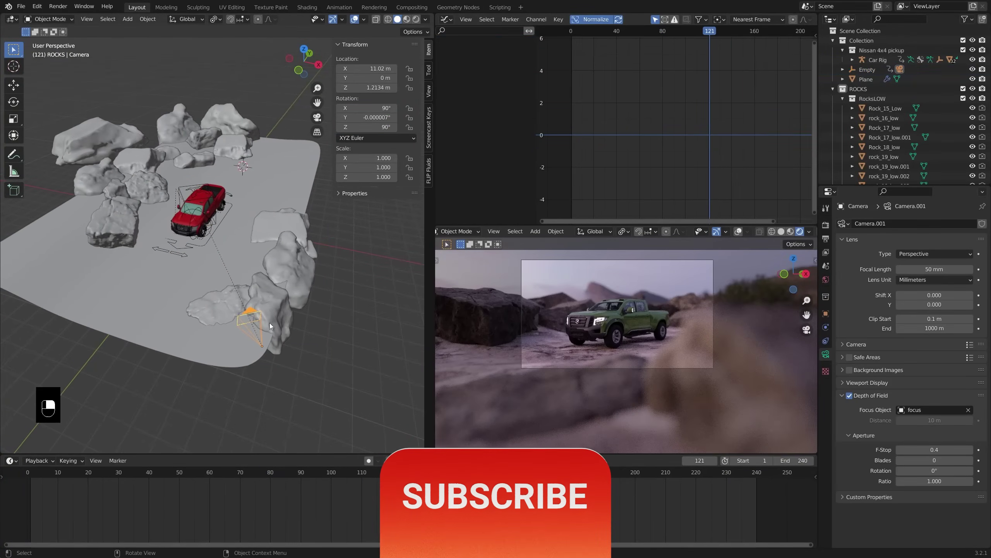
{"action": "key", "text": "shift+d"}
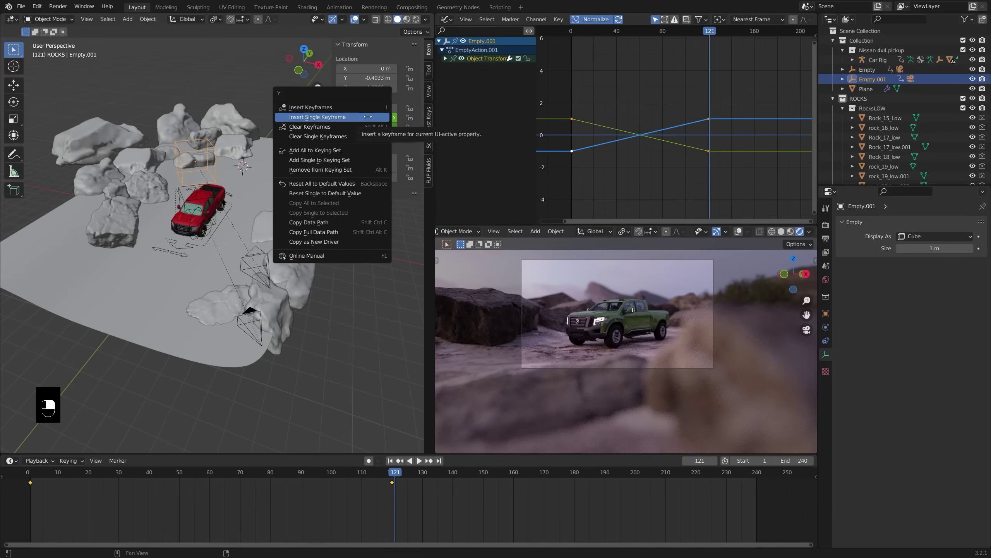
Step: Add timeline markers at frames 1 and 121 and bind the two cameras to them
{"action": "left_click", "coordinate": [251, 318]}
{"action": "left_click", "coordinate": [30, 478]}
{"action": "middle_click", "coordinate": [34, 479]}
{"action": "right_click", "coordinate": [33, 479]}
{"action": "left_click", "coordinate": [257, 259]}
{"action": "left_click_drag", "start_coordinate": [260, 255], "coordinate": [399, 476]}
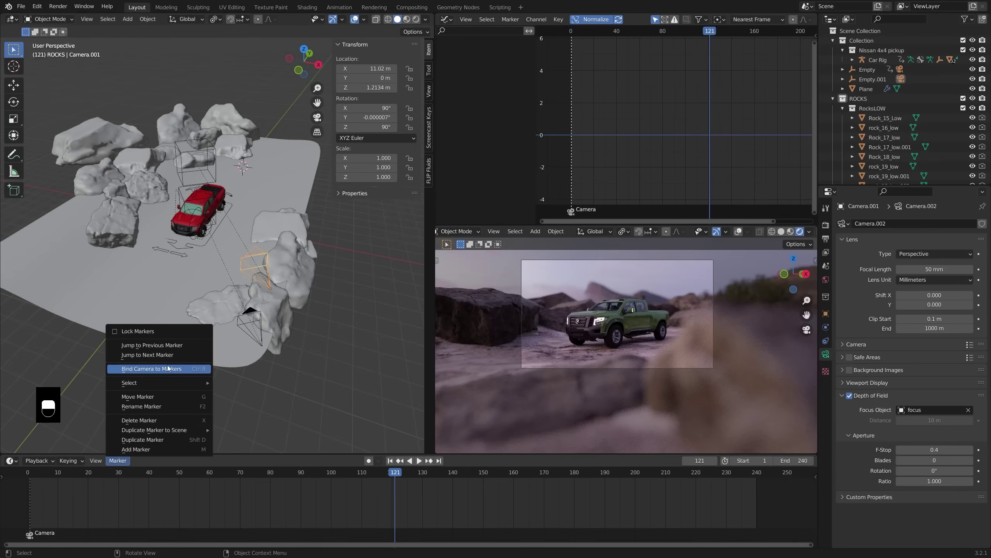
Step: Re-adjust Empty.001's rotation so the second camera frames the pickup
{"action": "left_click", "coordinate": [219, 176]}
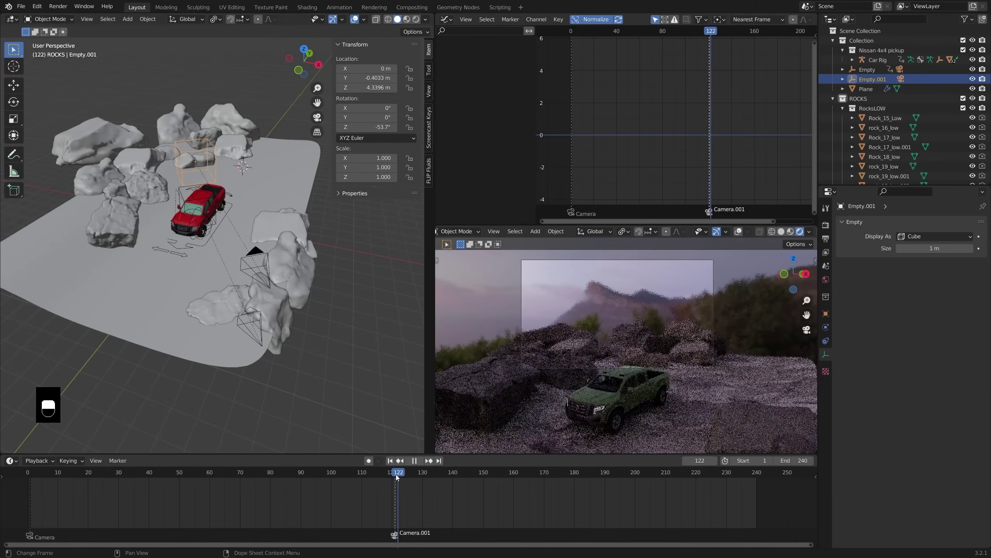
{"action": "key", "text": "g"}
{"action": "left_click", "coordinate": [248, 273]}
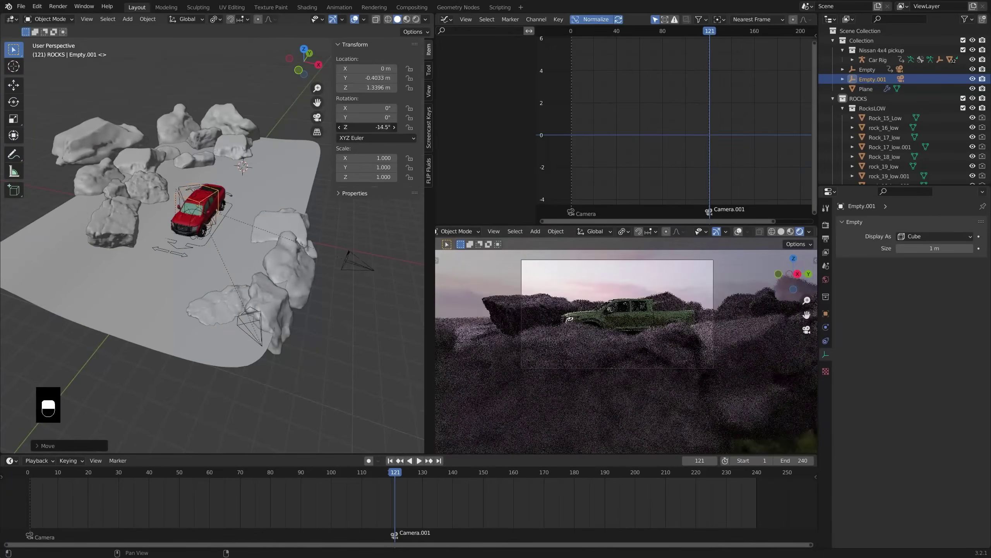
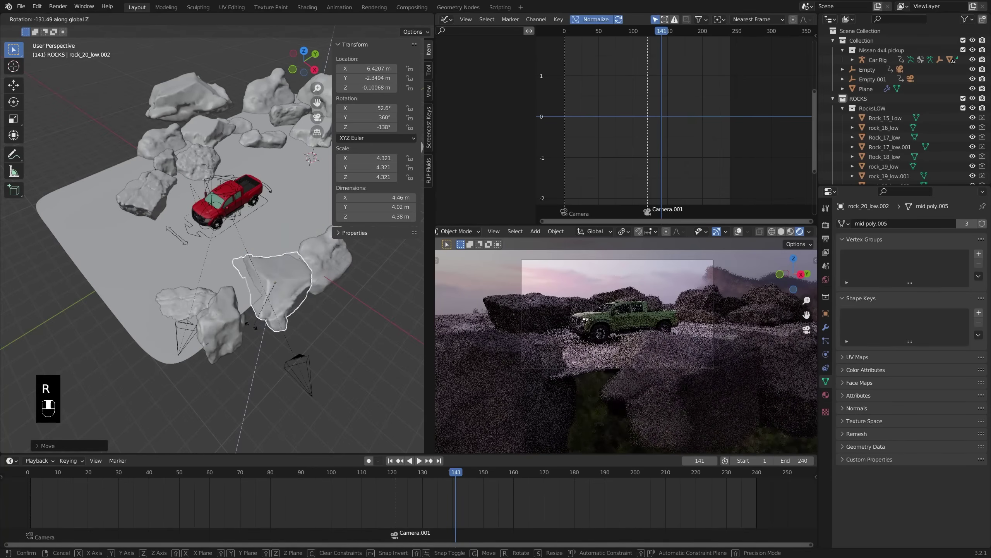
Step: Tumble rock_21_low.001 to a new orientation and replay the camera-switching animation to review the framing
{"action": "key", "text": "r"}
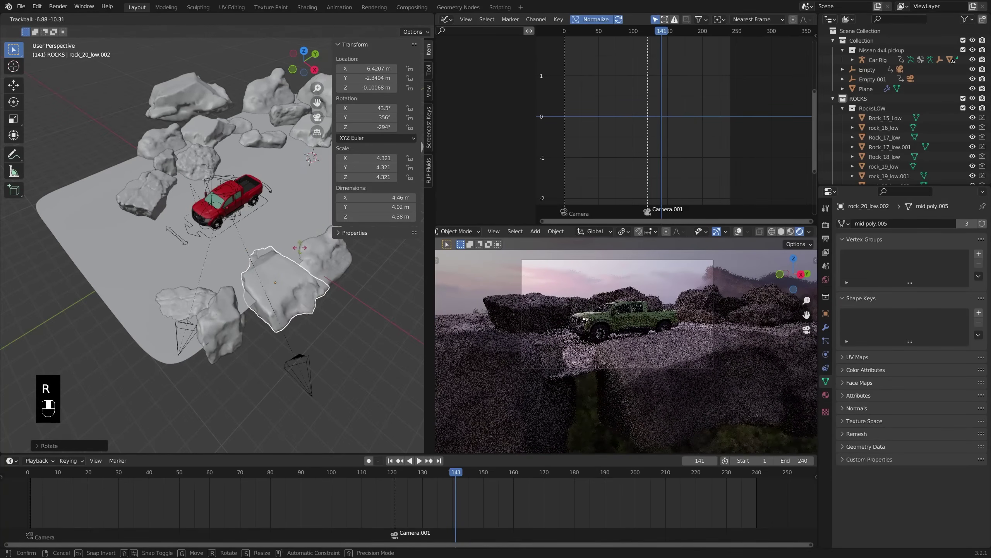
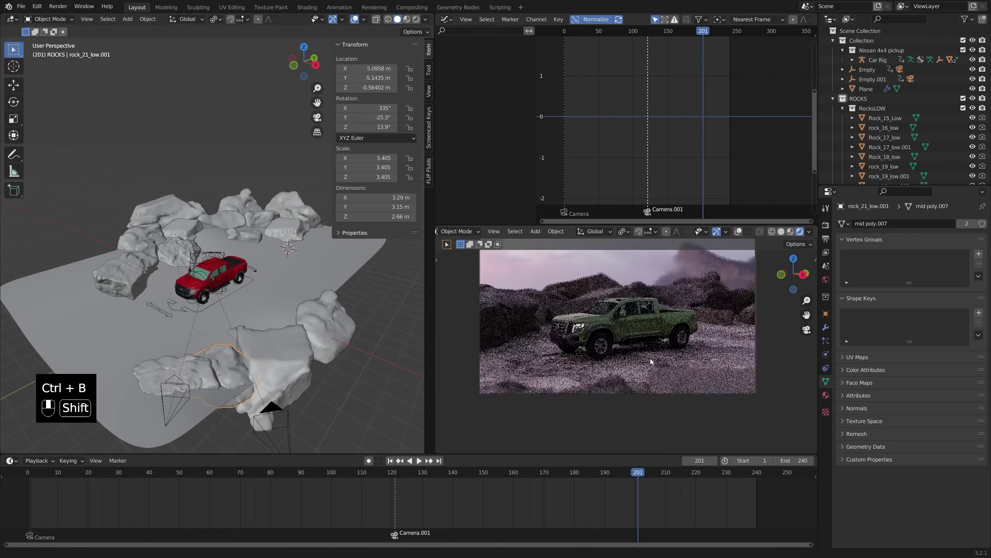
{"action": "left_click", "coordinate": [35, 473]}
{"action": "key", "text": "space"}
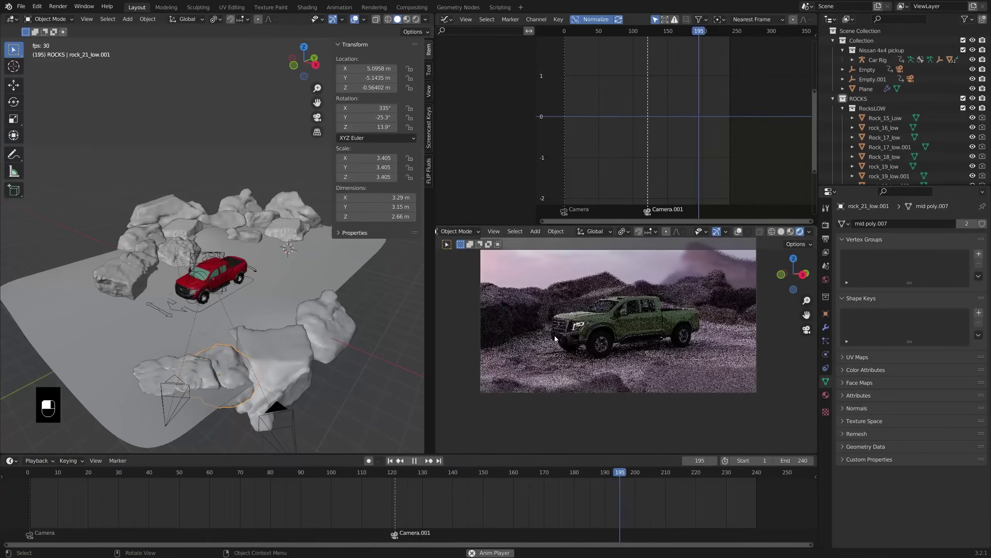
{"action": "key", "text": "space"}
Step: Add an Area light to the rocky scene and start moving it into place above the ground
{"action": "key", "text": "space"}
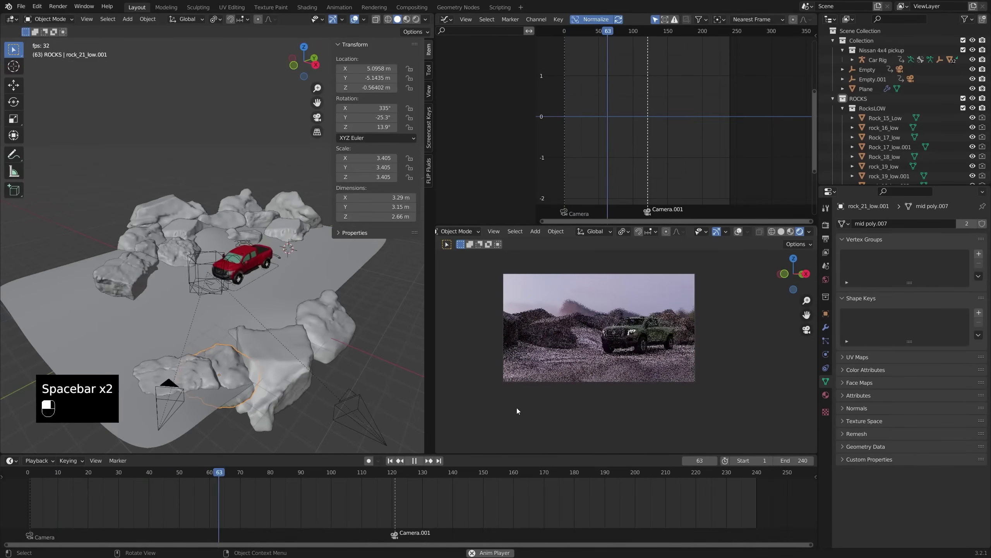
{"action": "key", "text": "space"}
{"action": "key", "text": "shift+a"}
{"action": "key", "text": "shift+c"}
{"action": "key", "text": "shift+a"}
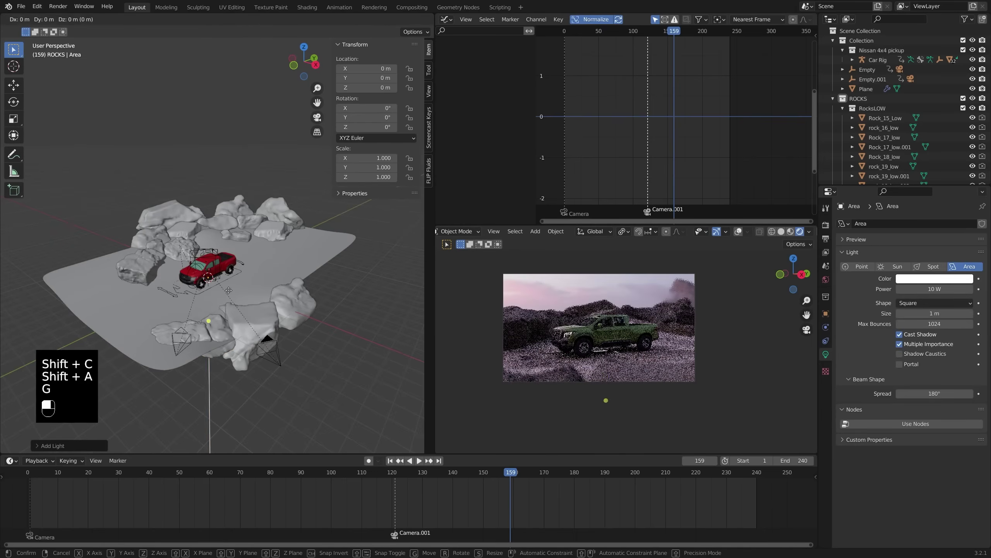
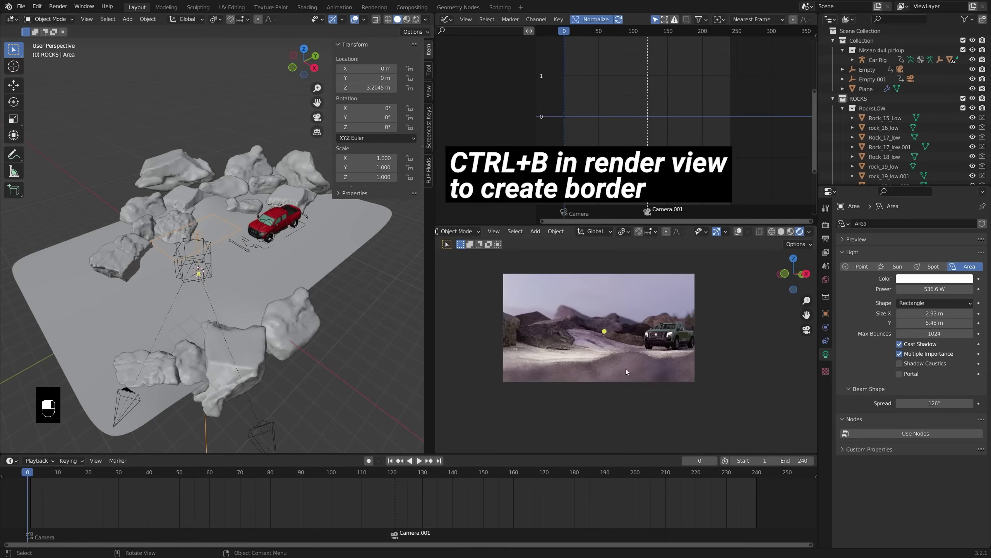
Step: Replay the lit animation, stop playback and reposition the view toward the truck body for texturing
{"action": "key", "text": "space"}
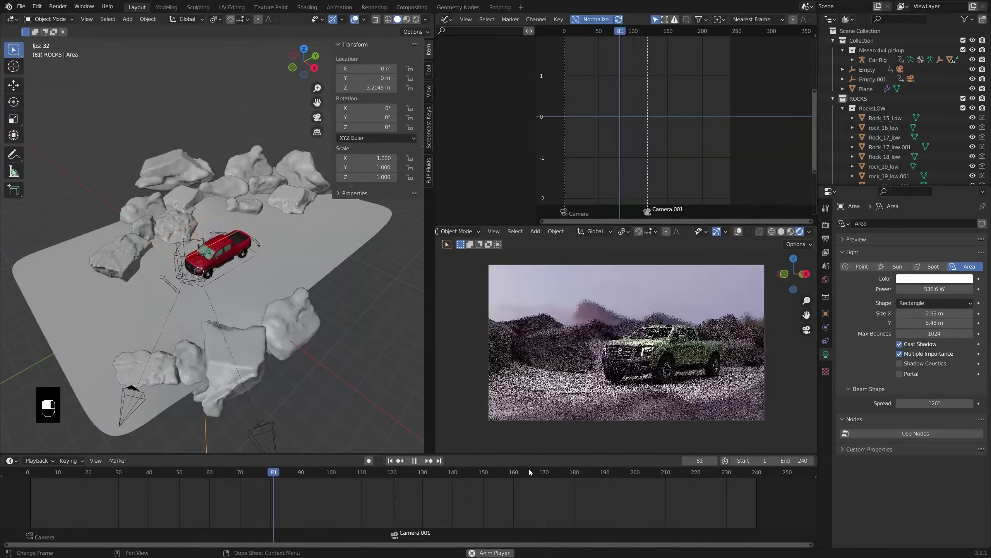
{"action": "key", "text": "space"}
{"action": "middle_click", "coordinate": [642, 360]}
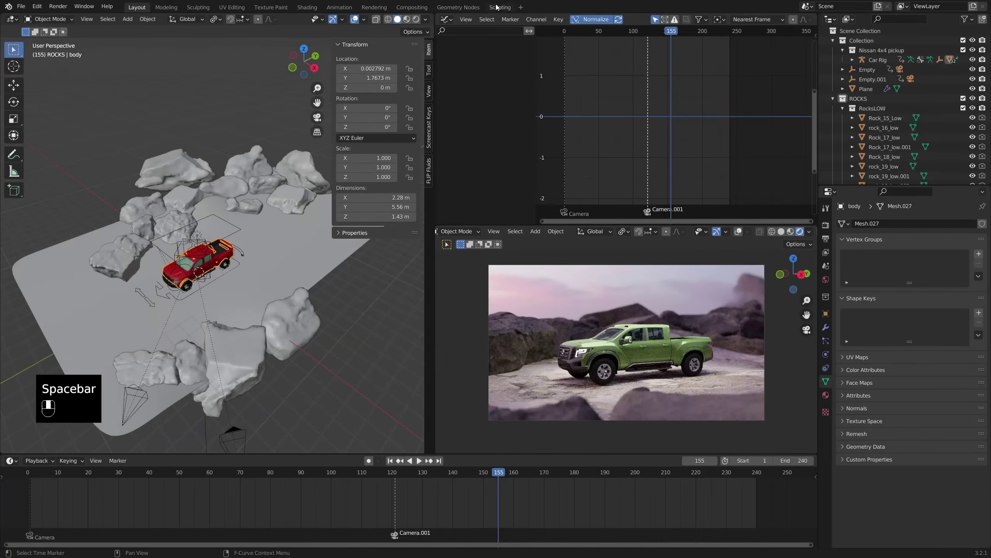
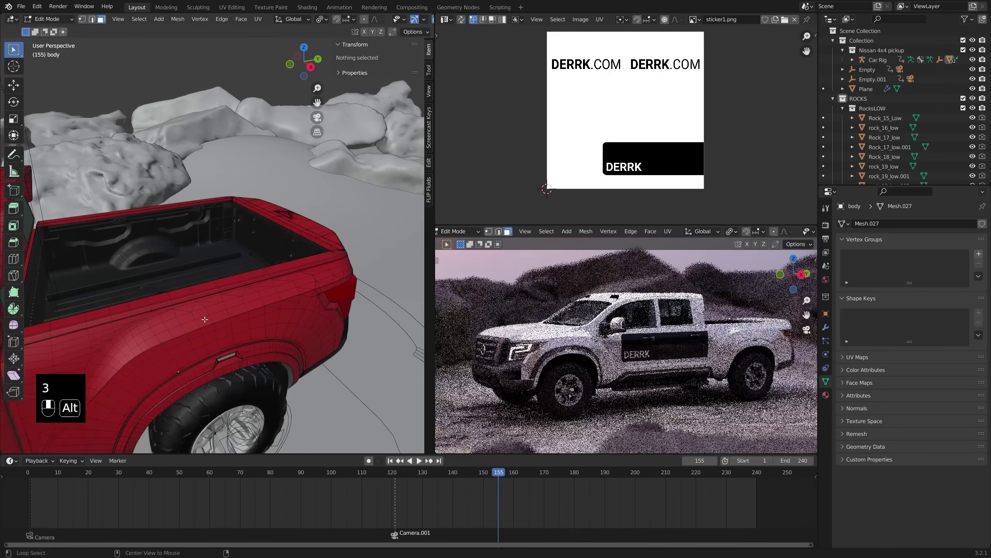
Step: Paint-select the decal faces on the truck bed side for the sticker1.png UV mapping
{"action": "key", "text": "alt+a"}
{"action": "key", "text": "c"}
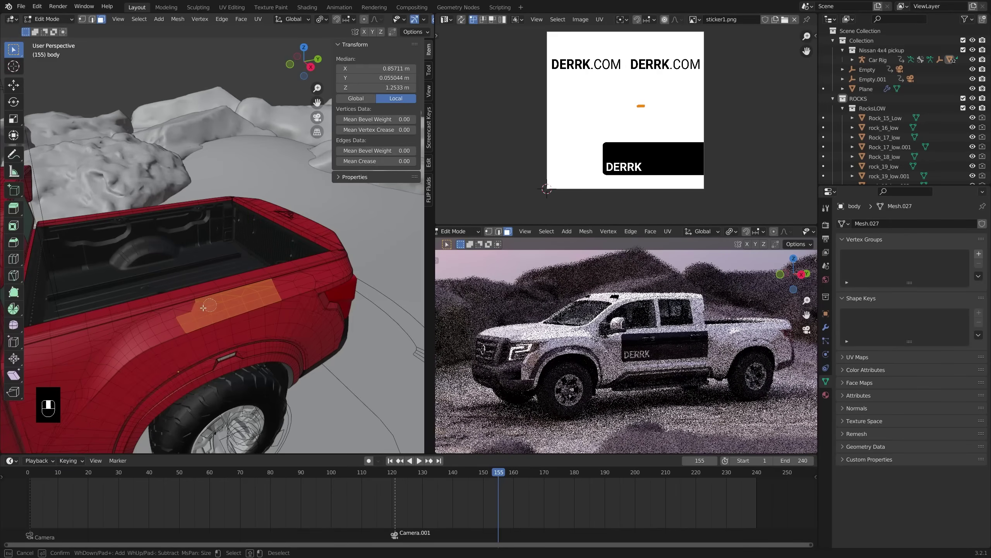
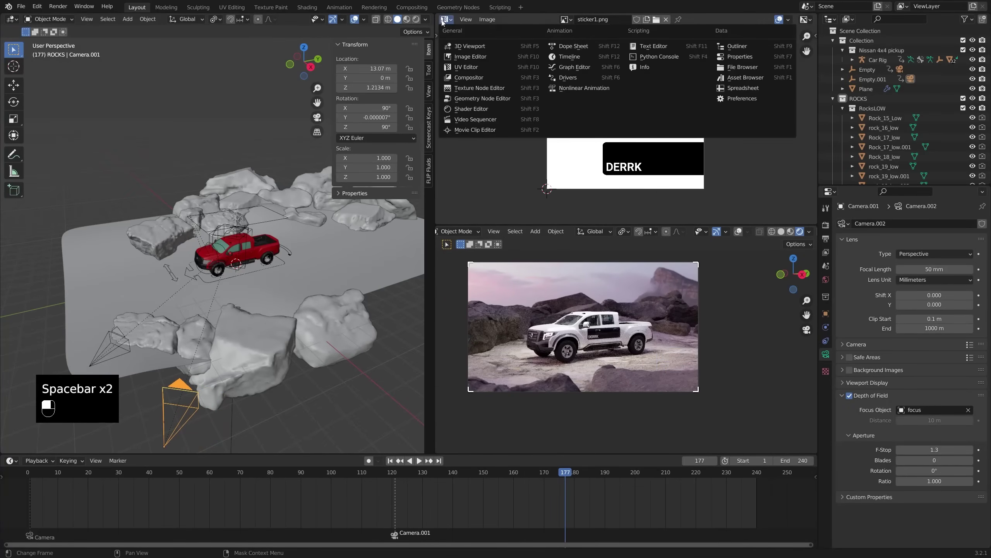
Step: Show the carpaint material nodes and recolor a ColorRamp stop white in the colour picker
{"action": "left_click", "coordinate": [608, 334]}
{"action": "middle_click", "coordinate": [609, 334]}
{"action": "key", "text": "shift+a"}
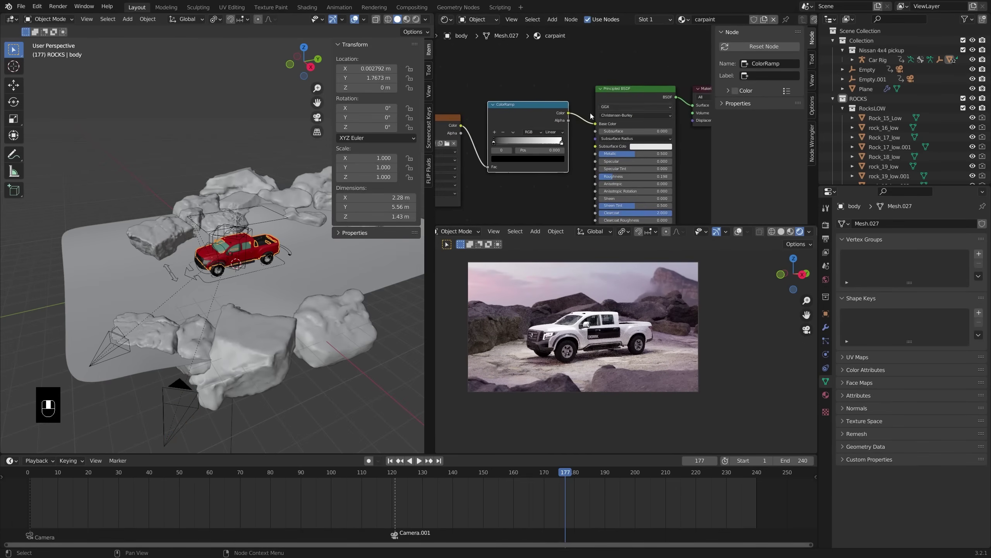
{"action": "left_click", "coordinate": [470, 150]}
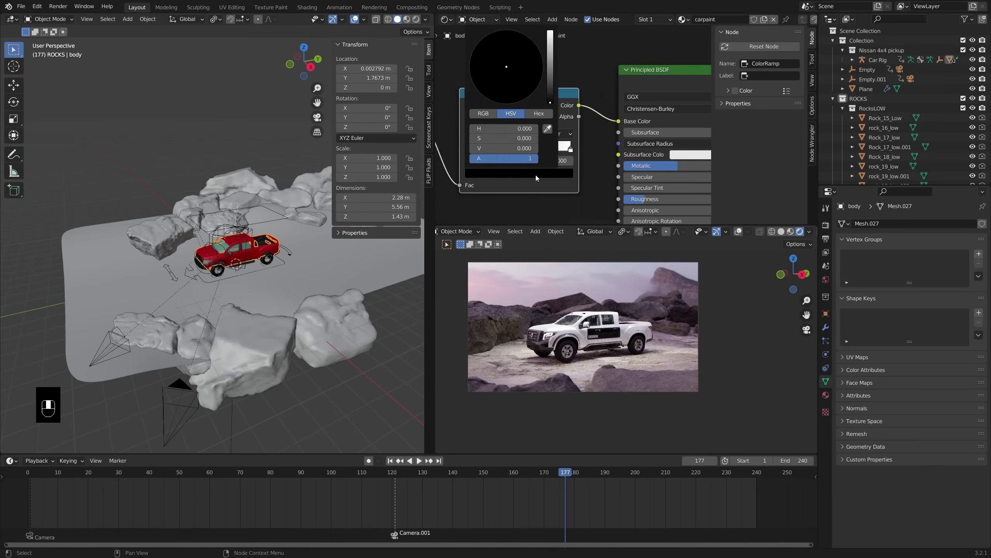
{"action": "left_click", "coordinate": [571, 151]}
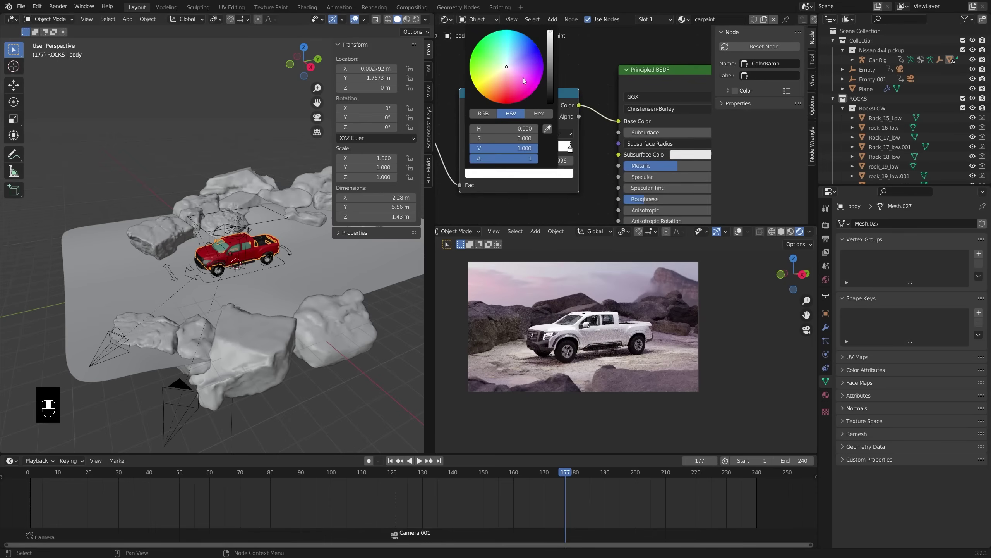
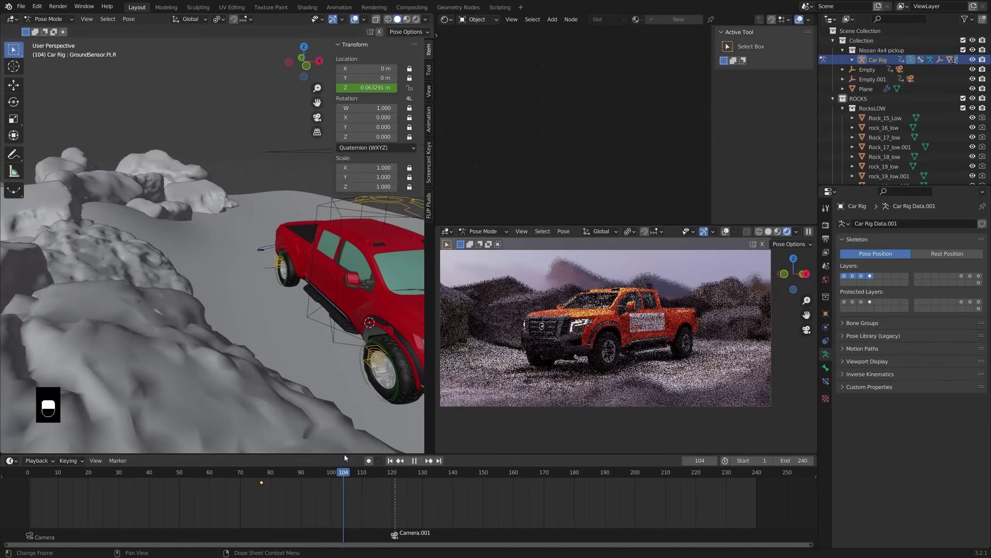
Step: Adjust GroundSensor.Ft.R's height at several frames, scrubbing the timeline back toward the start between moves
{"action": "key", "text": "g"}
{"action": "left_click_drag", "start_coordinate": [336, 359], "coordinate": [352, 475]}
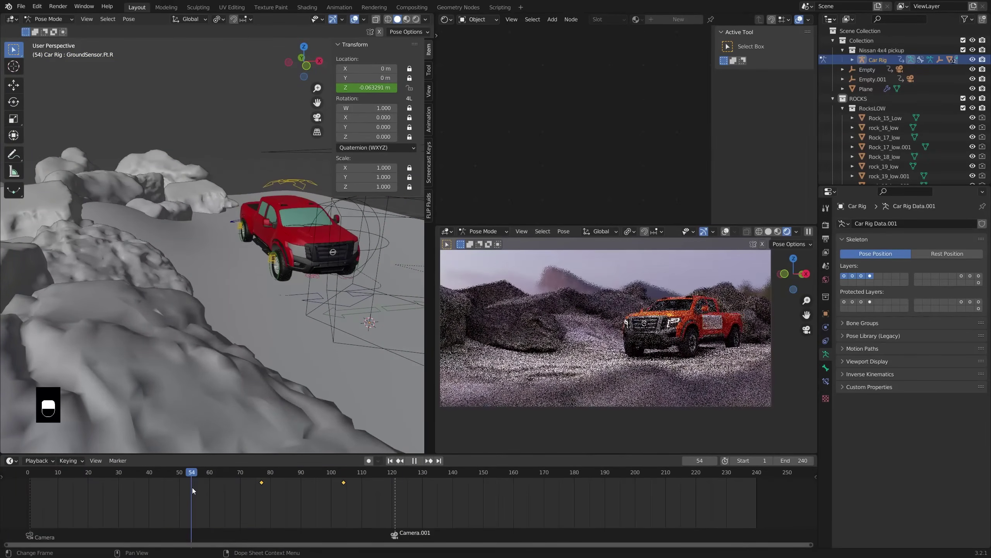
{"action": "left_click_drag", "start_coordinate": [167, 491], "coordinate": [86, 479]}
{"action": "left_click_drag", "start_coordinate": [63, 494], "coordinate": [257, 260]}
{"action": "key", "text": "g"}
{"action": "left_click_drag", "start_coordinate": [76, 477], "coordinate": [86, 479]}
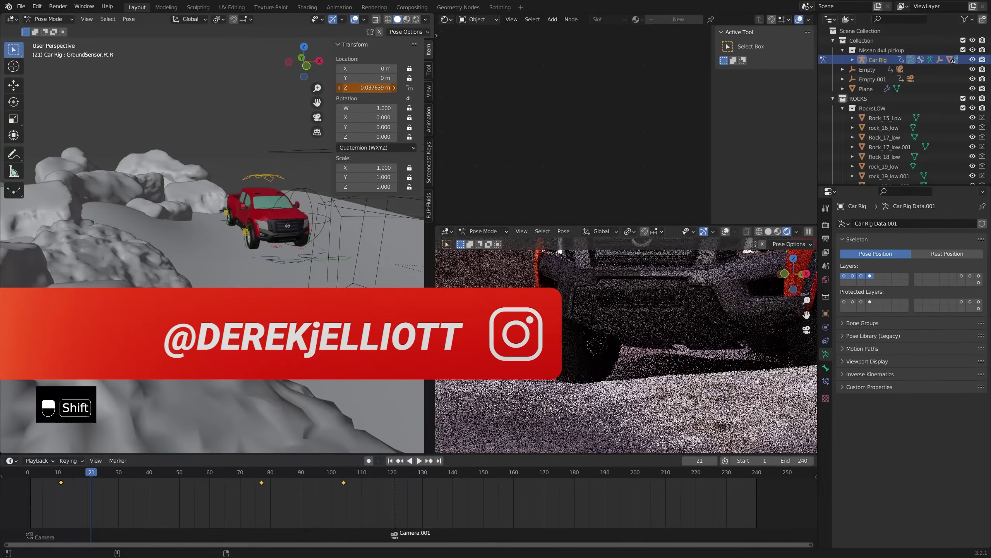
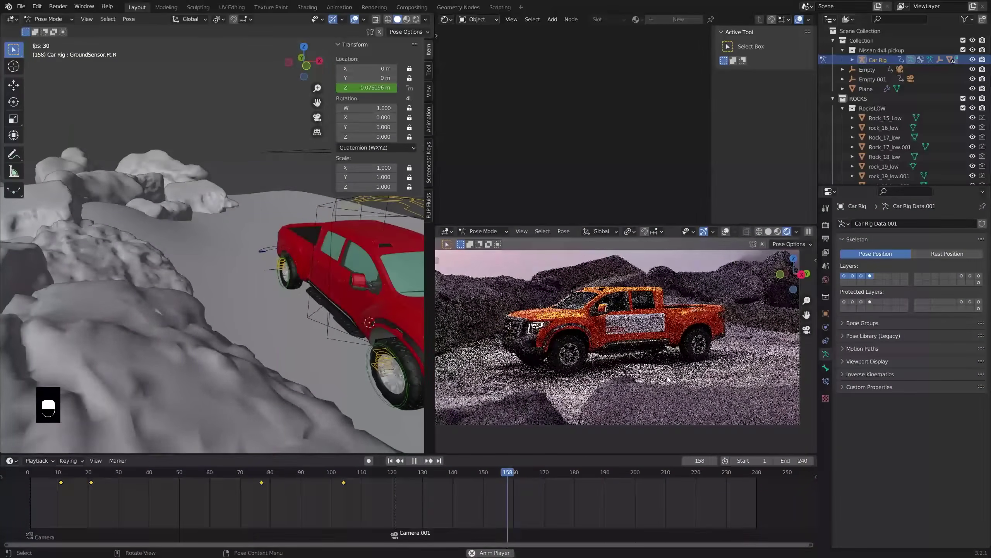
Step: Play back the bouncing truck animation to review it and save the project
{"action": "key", "text": "space"}
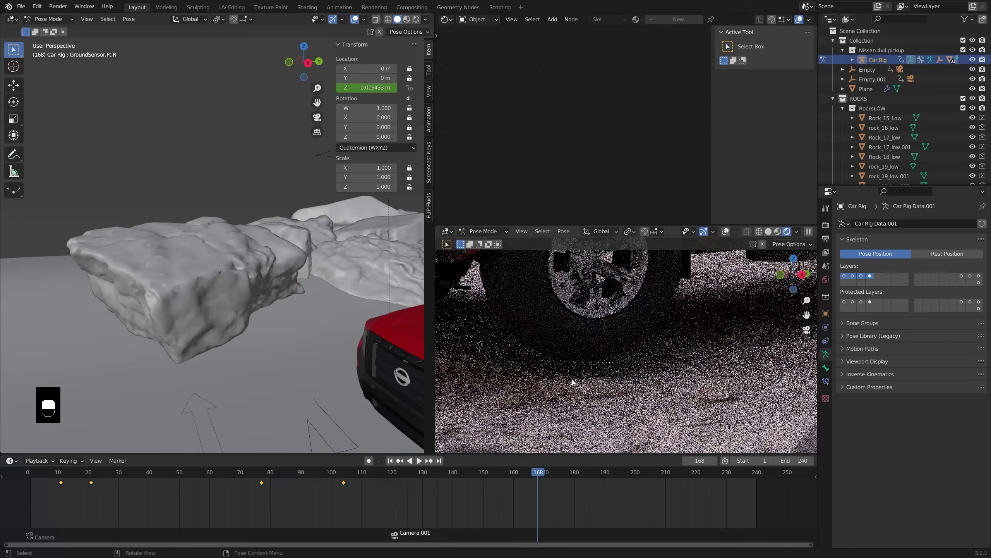
{"action": "key", "text": "space"}
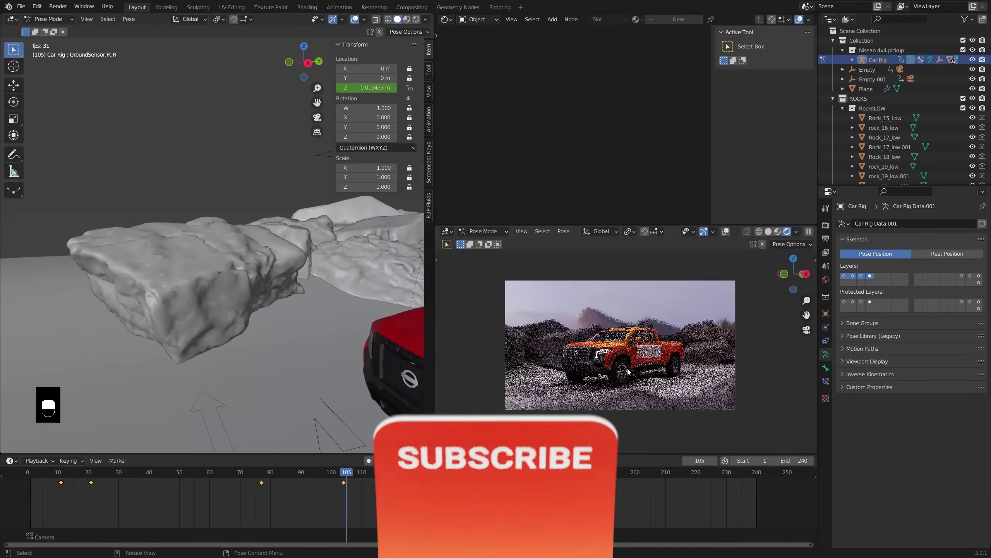
{"action": "key", "text": "space"}
{"action": "key", "text": "ctrl+s"}
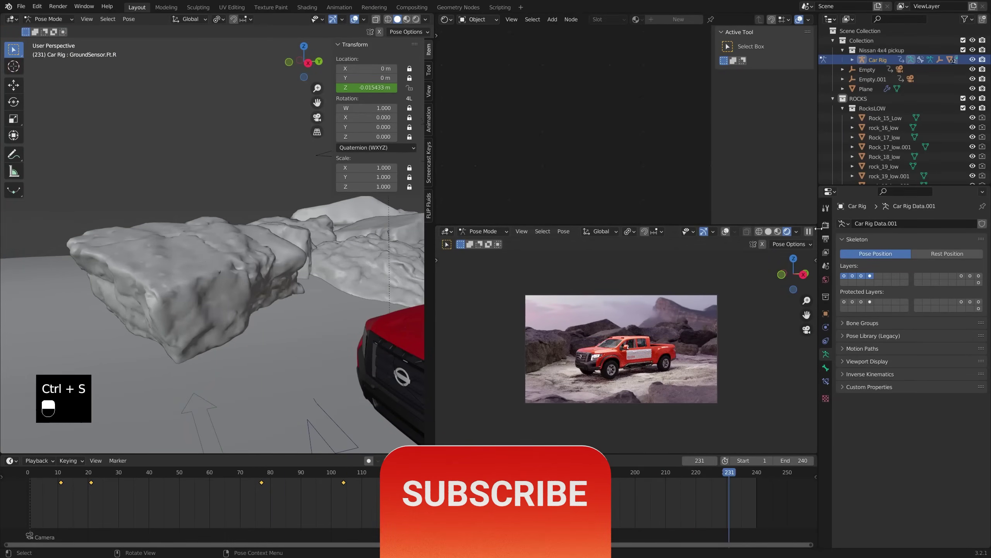
Step: Return the Car Rig to Object Mode and save the scene as recording1.blend
{"action": "left_click_drag", "start_coordinate": [825, 225], "coordinate": [301, 308]}
{"action": "key", "text": "ctrl+Tab"}
{"action": "key", "text": "ctrl+s"}
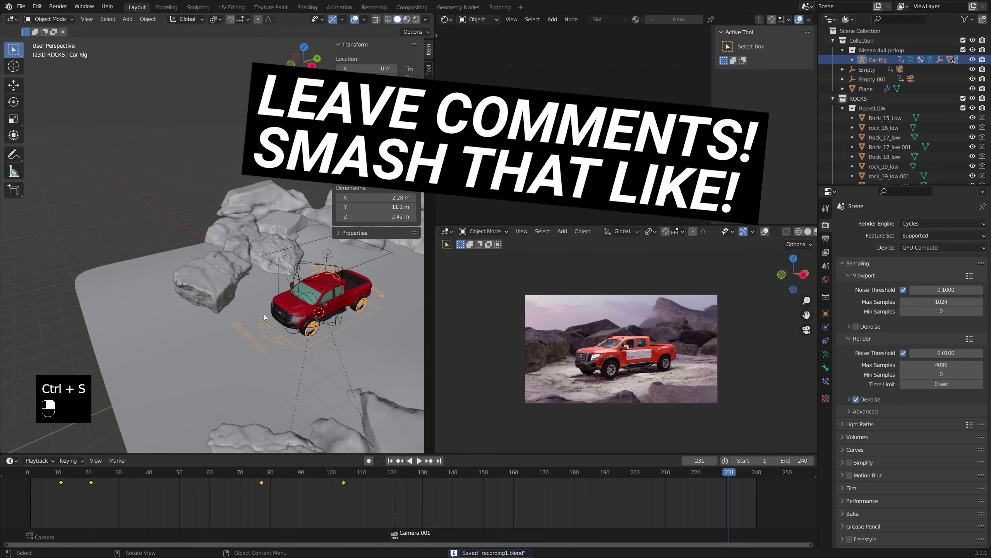
{"action": "key", "text": "ctrl+s"}
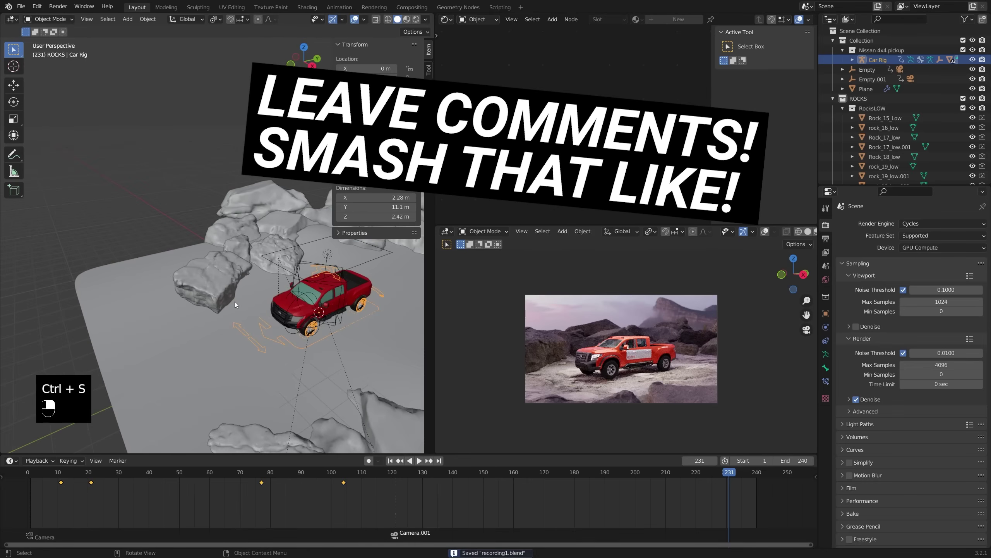